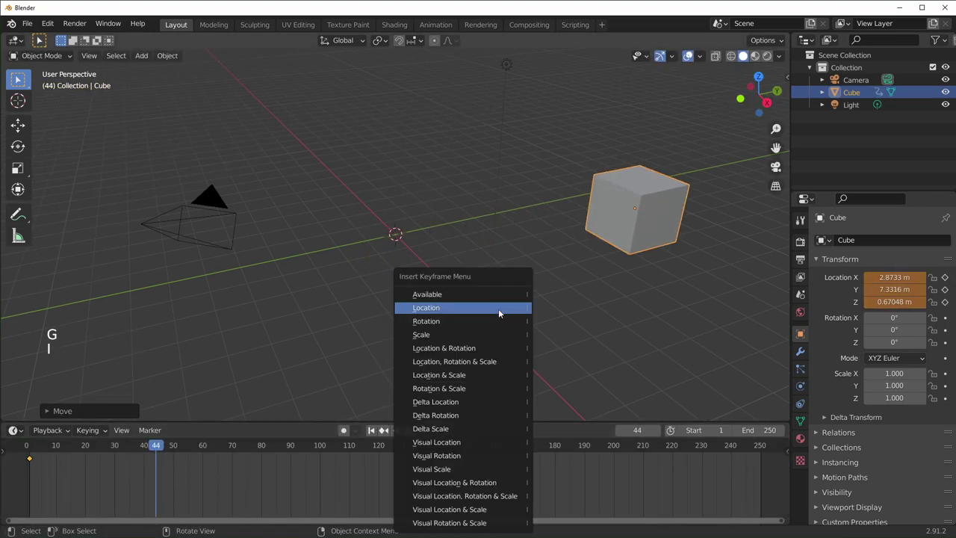
Step: Keyframe the cube's location, then clear its keyframes and return to frame 1
{"action": "left_click", "coordinate": [158, 447]}
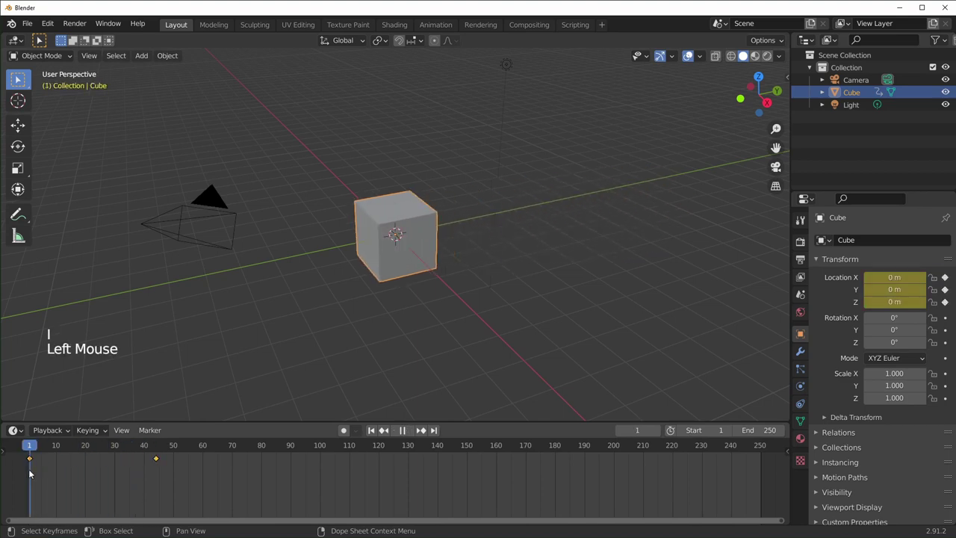
{"action": "key", "text": "space"}
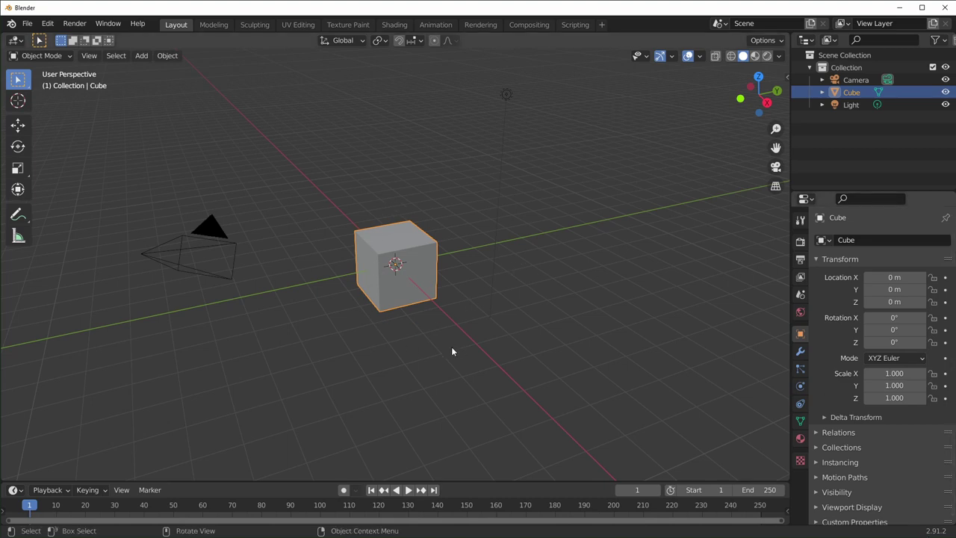
Step: Enable the Move object gizmo from the Viewport Gizmos options so the cube shows translate arrows
{"action": "left_click", "coordinate": [413, 239]}
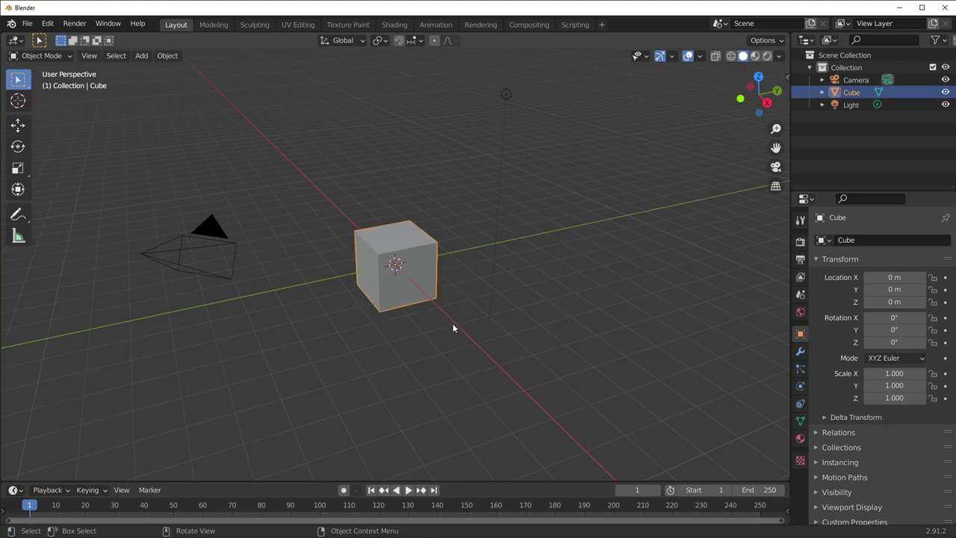
{"action": "key", "text": "g"}
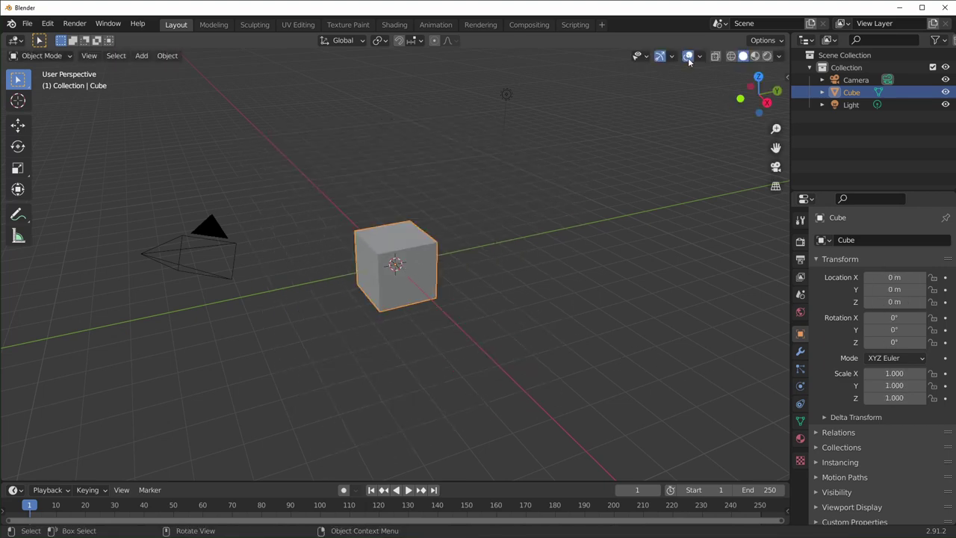
{"action": "left_click", "coordinate": [675, 56]}
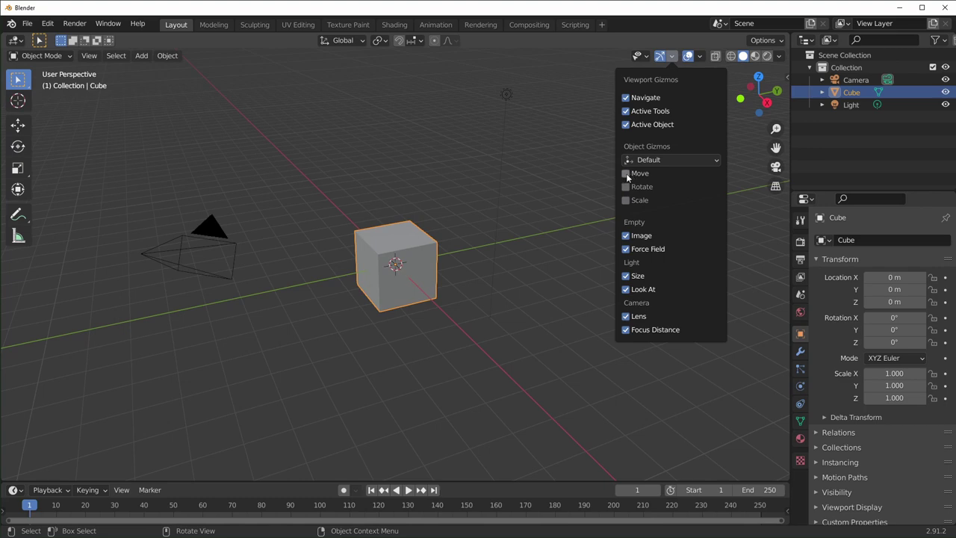
{"action": "left_click", "coordinate": [415, 287]}
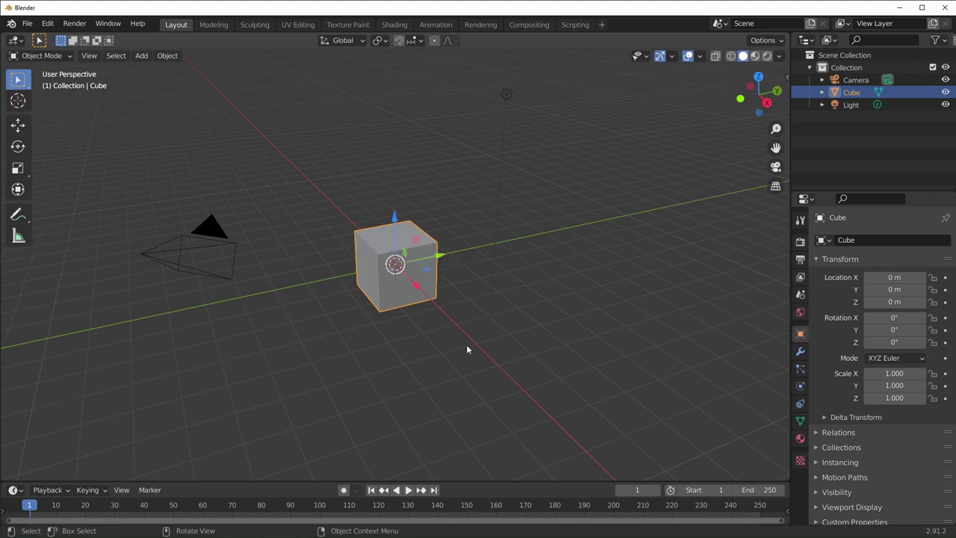
{"action": "key", "text": "shift+a"}
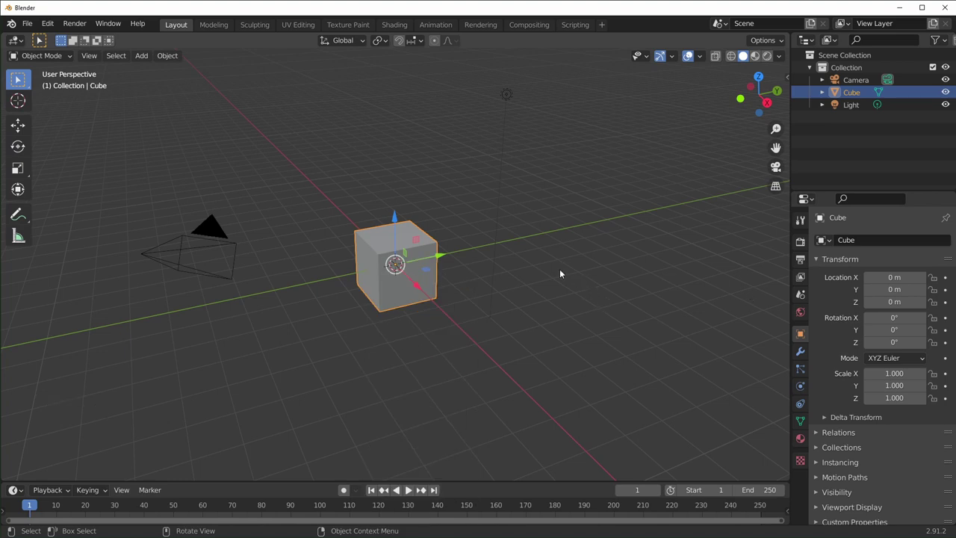
{"action": "left_click", "coordinate": [481, 372]}
{"action": "left_click", "coordinate": [411, 236]}
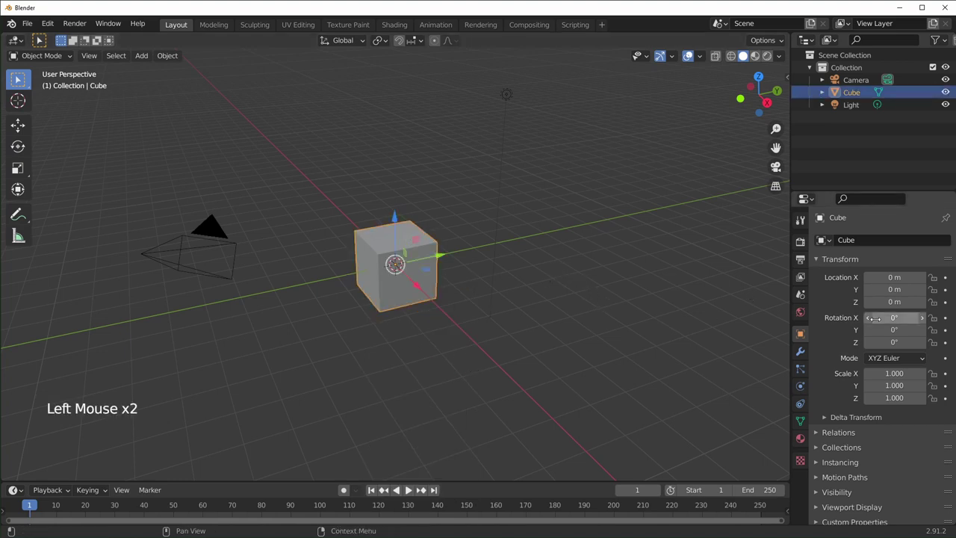
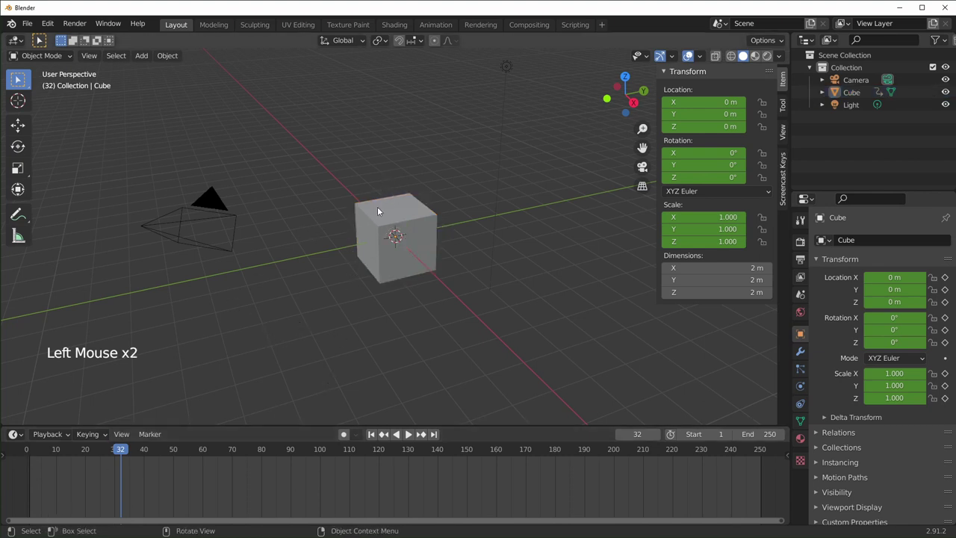
Step: Select the cube, select all its timeline keyframes and delete them, returning to frame 1
{"action": "left_click", "coordinate": [379, 210]}
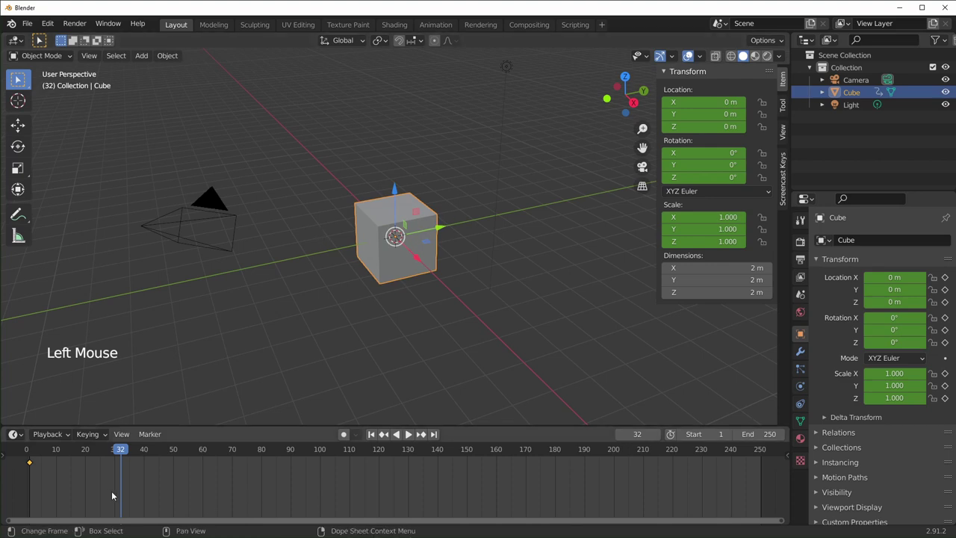
{"action": "left_click", "coordinate": [66, 486]}
{"action": "left_click", "coordinate": [30, 464]}
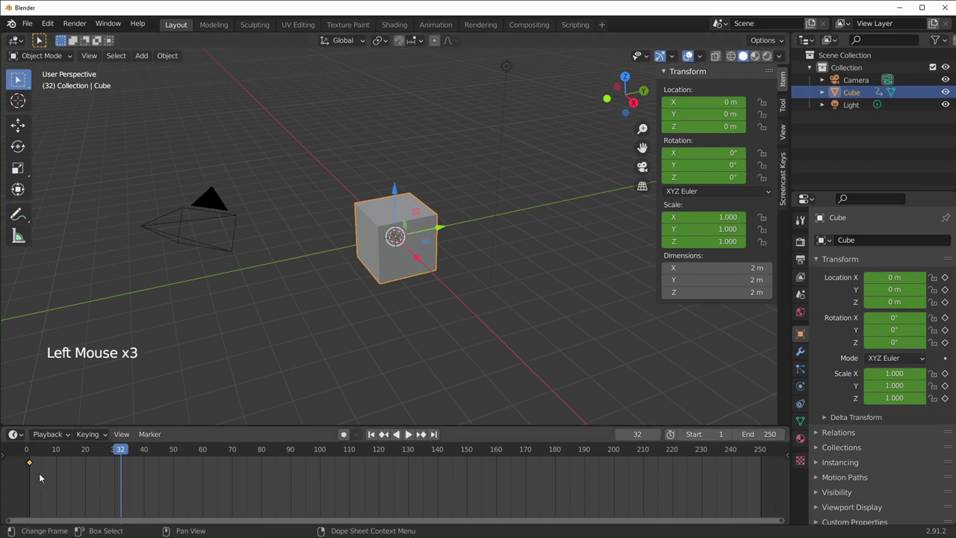
{"action": "key", "text": "g"}
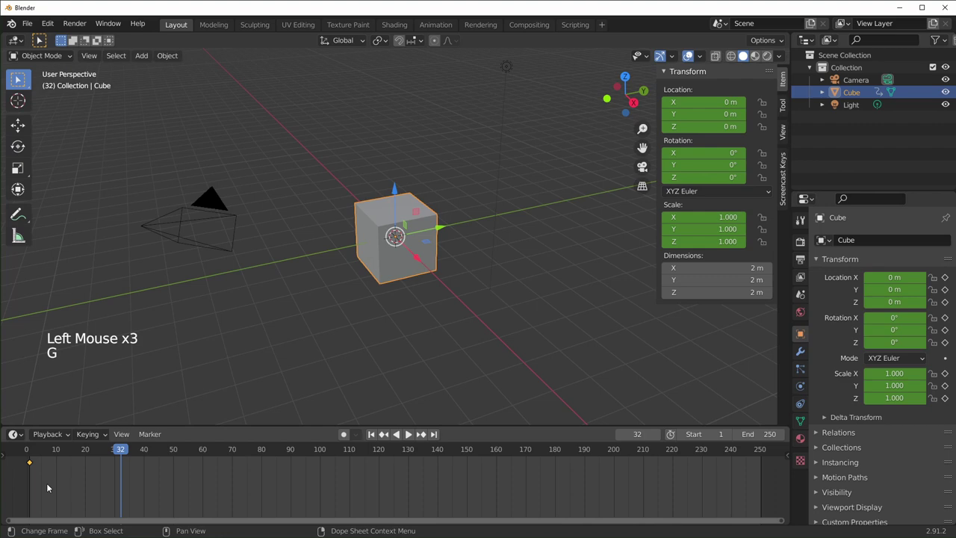
{"action": "left_click", "coordinate": [32, 464]}
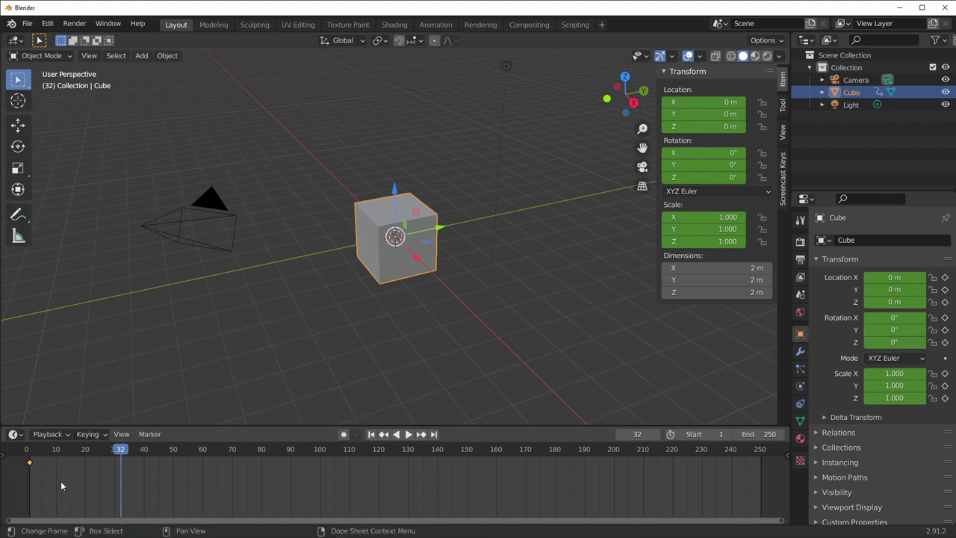
{"action": "key", "text": "x"}
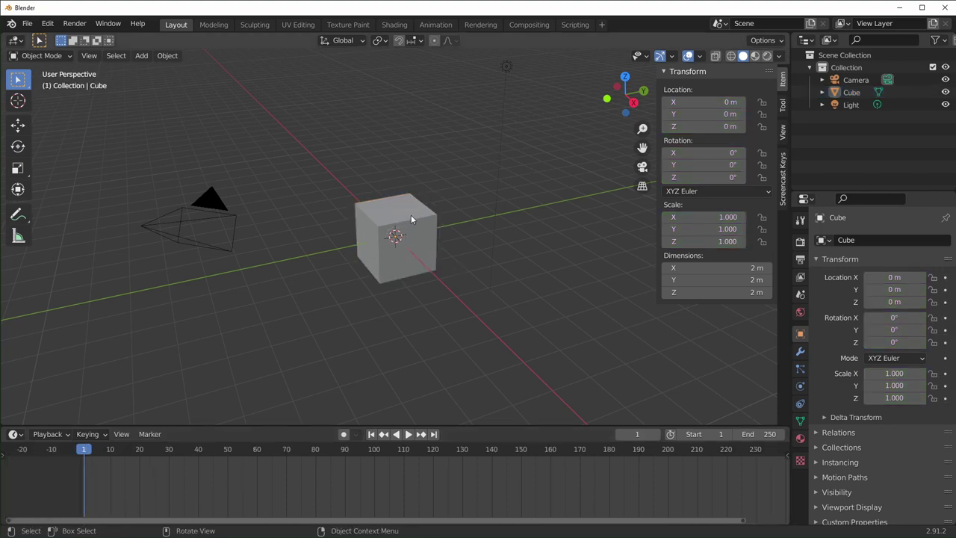
Step: Keyframe the cube raised 5 m, then at frame 50 reset its location to the origin
{"action": "left_click", "coordinate": [412, 203]}
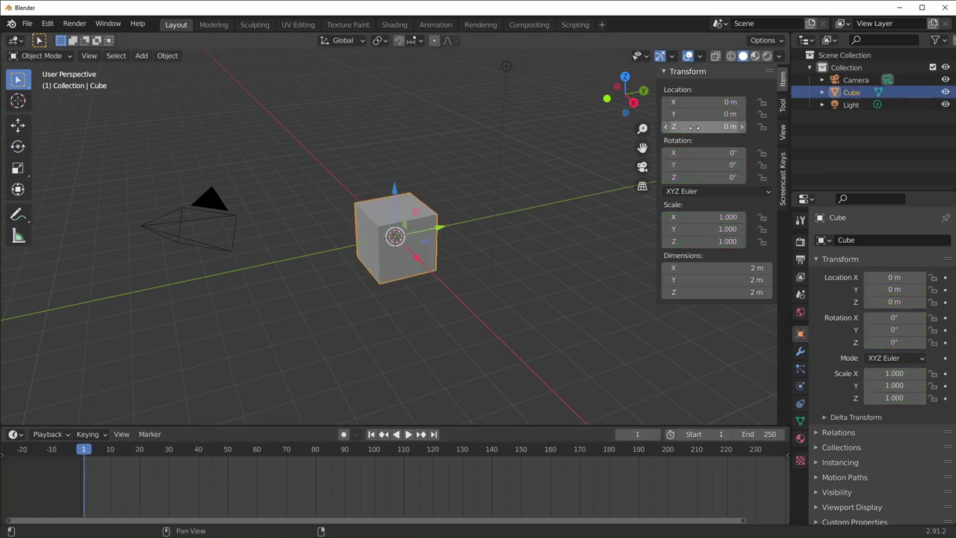
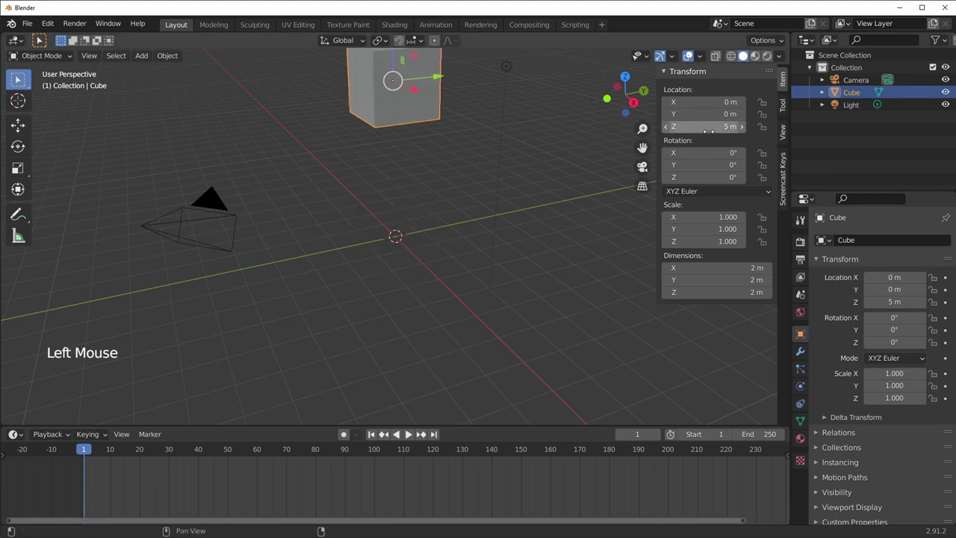
{"action": "key", "text": "i"}
{"action": "left_click", "coordinate": [192, 452]}
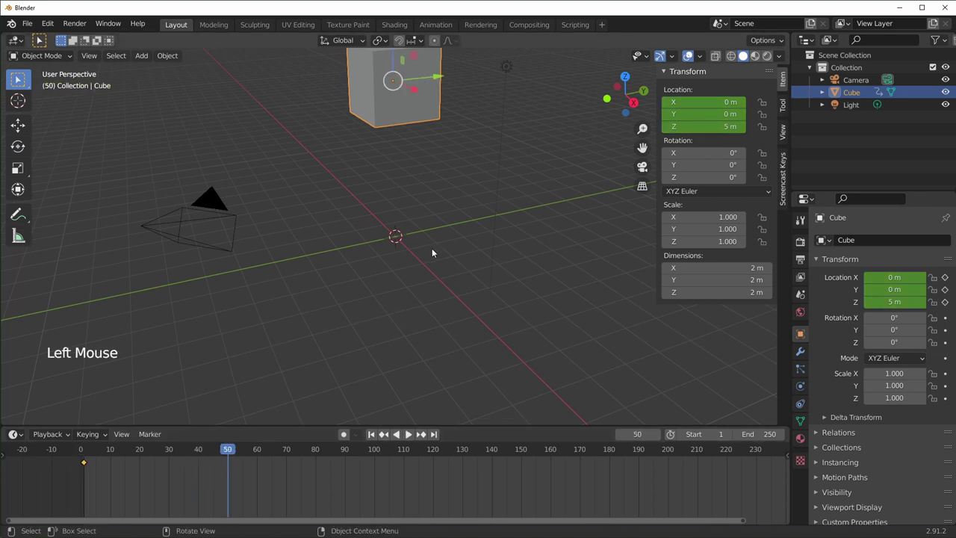
{"action": "key", "text": "alt+g"}
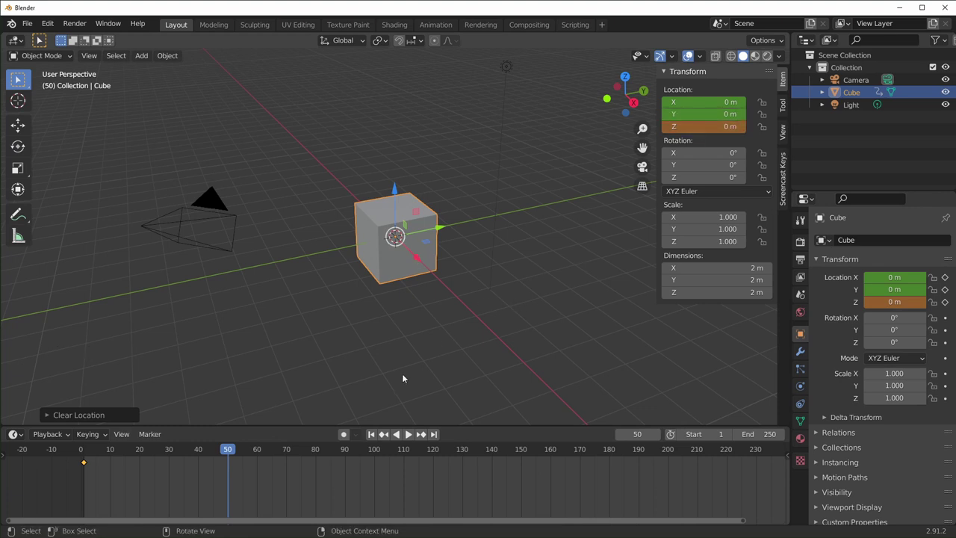
Step: Reset rotation and scale, keyframe the 0 m location at frame 50, and play from an early frame
{"action": "key", "text": "alt+r"}
{"action": "key", "text": "alt+s"}
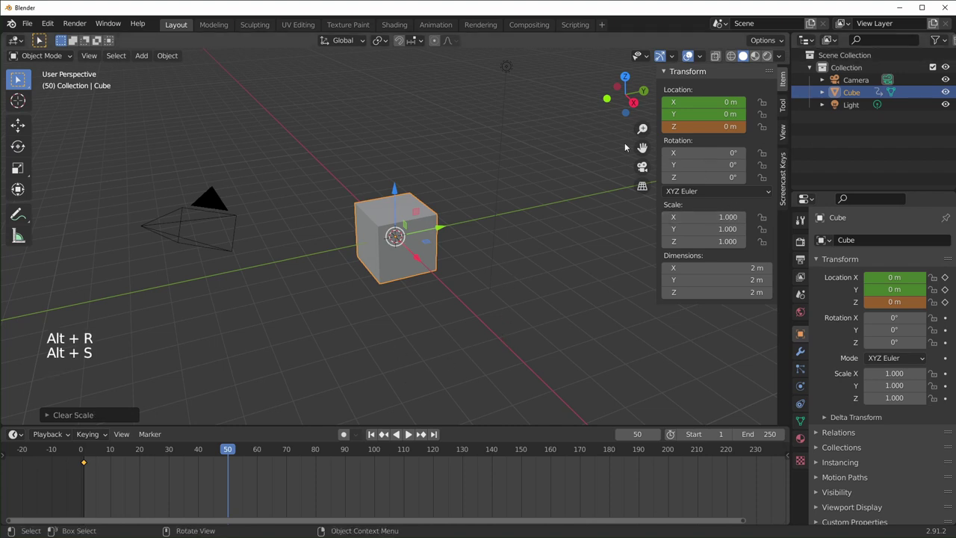
{"action": "key", "text": "i"}
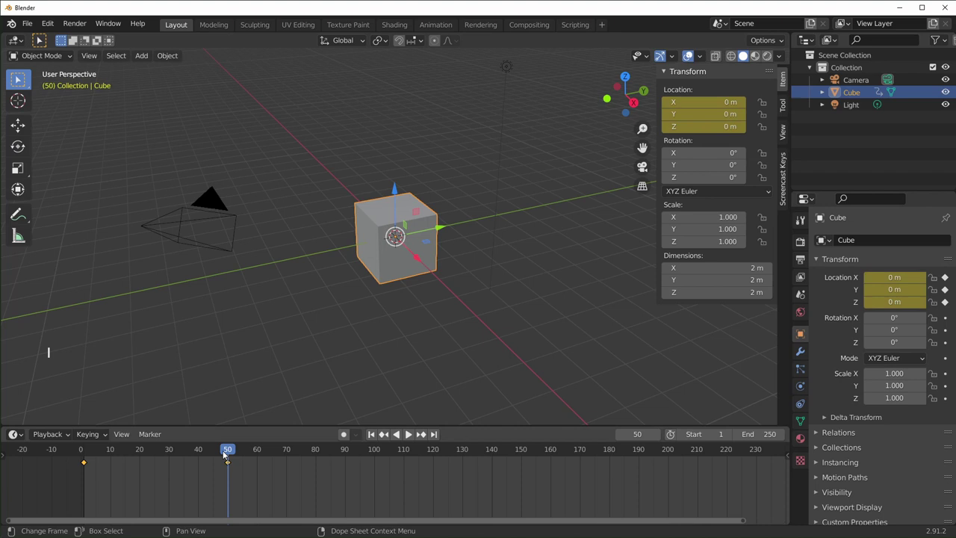
{"action": "left_click", "coordinate": [226, 452]}
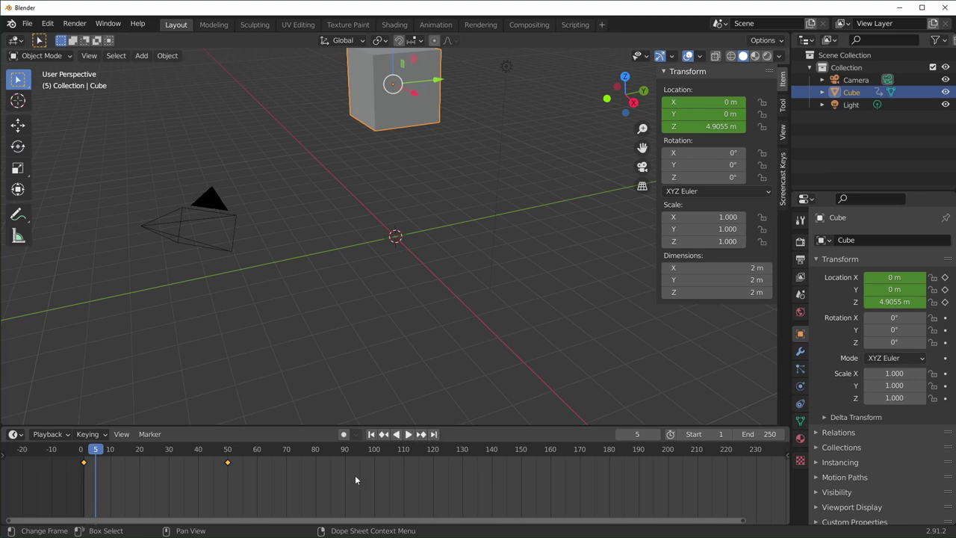
{"action": "left_click", "coordinate": [412, 436]}
{"action": "key", "text": "space"}
Step: Step back and forth through frames and keyframes to review the cube's drop
{"action": "key", "text": "v"}
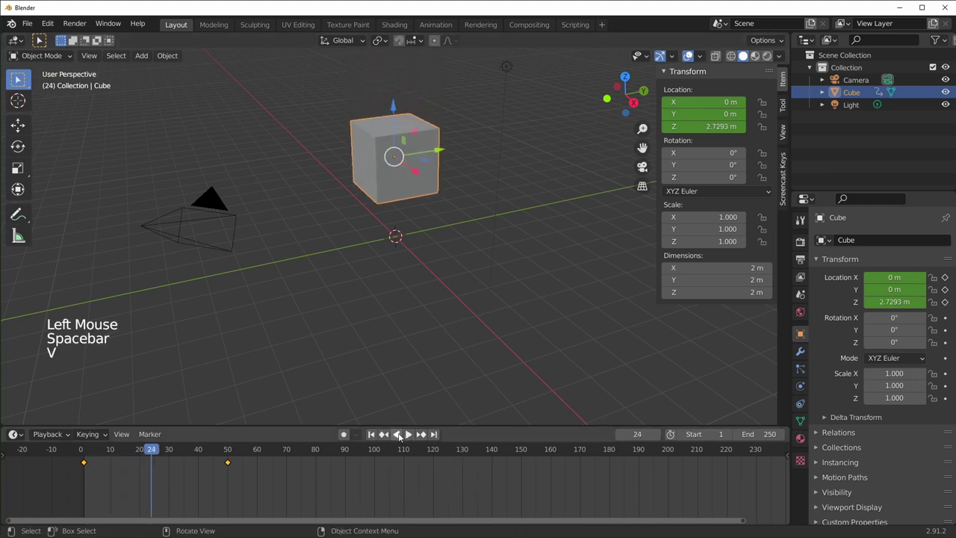
{"action": "left_click", "coordinate": [401, 436]}
{"action": "key", "text": "space"}
{"action": "key", "text": "space"}
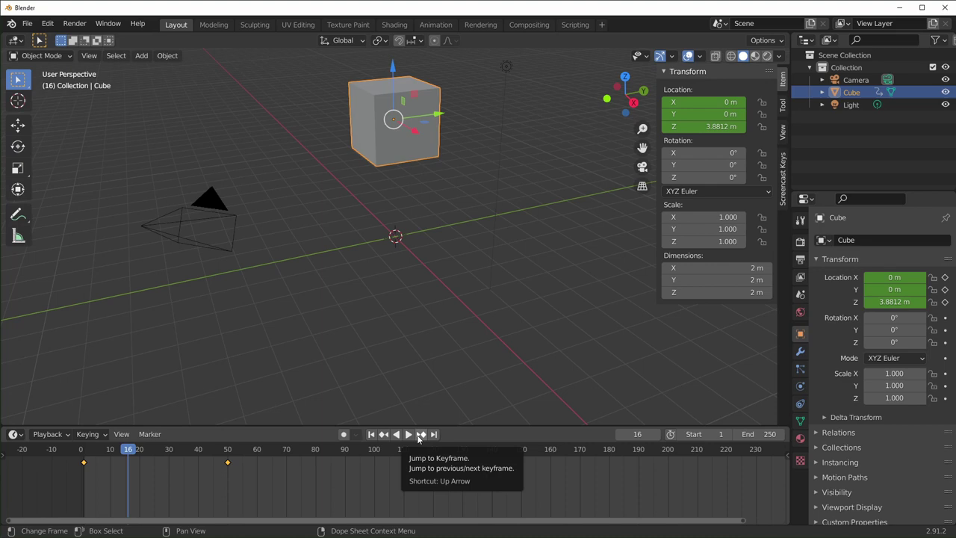
{"action": "key", "text": "Up"}
{"action": "key", "text": "Down"}
{"action": "key", "text": "Up"}
{"action": "key", "text": "Down"}
{"action": "key", "text": "Up"}
{"action": "key", "text": "Down"}
{"action": "key", "text": "Up"}
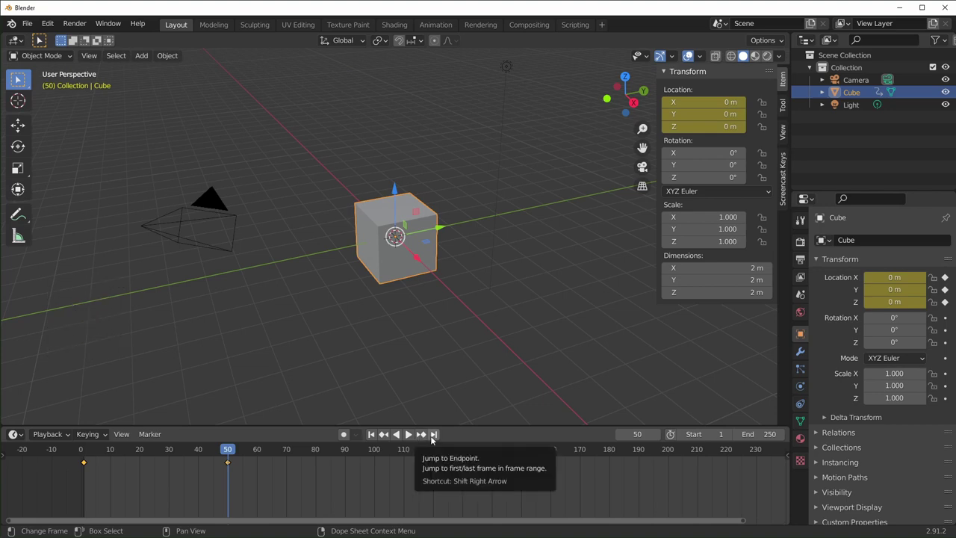
Step: Jump the playhead to the range's last frame, 250
{"action": "key", "text": "shift+Right"}
{"action": "key", "text": "shift+Left"}
{"action": "key", "text": "shift+Right"}
{"action": "scroll", "scroll_direction": "down", "scroll_amount": 3}
{"action": "key", "text": "shift+Left"}
{"action": "key", "text": "shift+Right"}
{"action": "key", "text": "shift+Left"}
{"action": "key", "text": "shift+Right"}
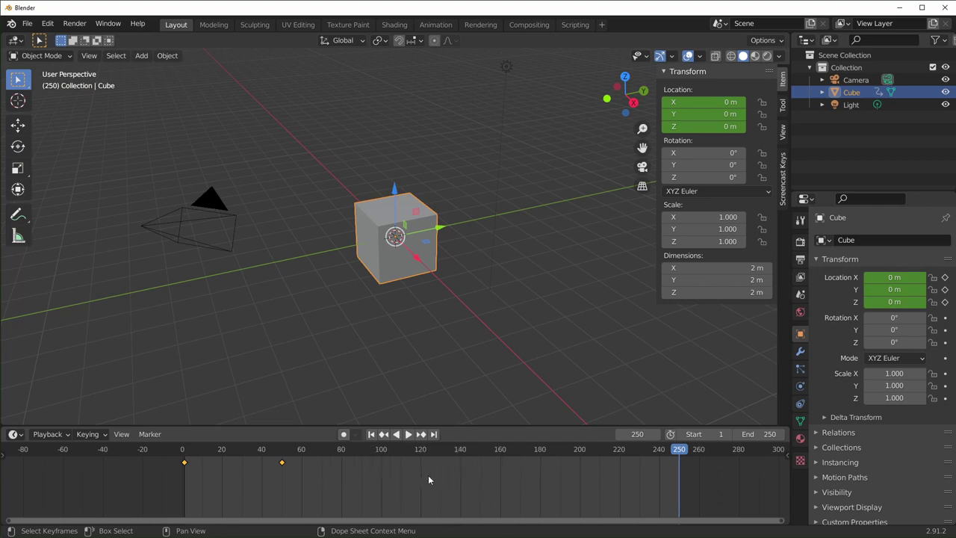
{"action": "scroll", "scroll_direction": "up", "scroll_amount": 3}
{"action": "scroll", "scroll_direction": "down", "scroll_amount": 3}
{"action": "scroll", "scroll_direction": "up", "scroll_amount": 3}
{"action": "scroll", "scroll_direction": "down", "scroll_amount": 3}
{"action": "scroll", "scroll_direction": "up", "scroll_amount": 3}
{"action": "scroll", "scroll_direction": "down", "scroll_amount": 3}
{"action": "middle_click", "coordinate": [580, 493]}
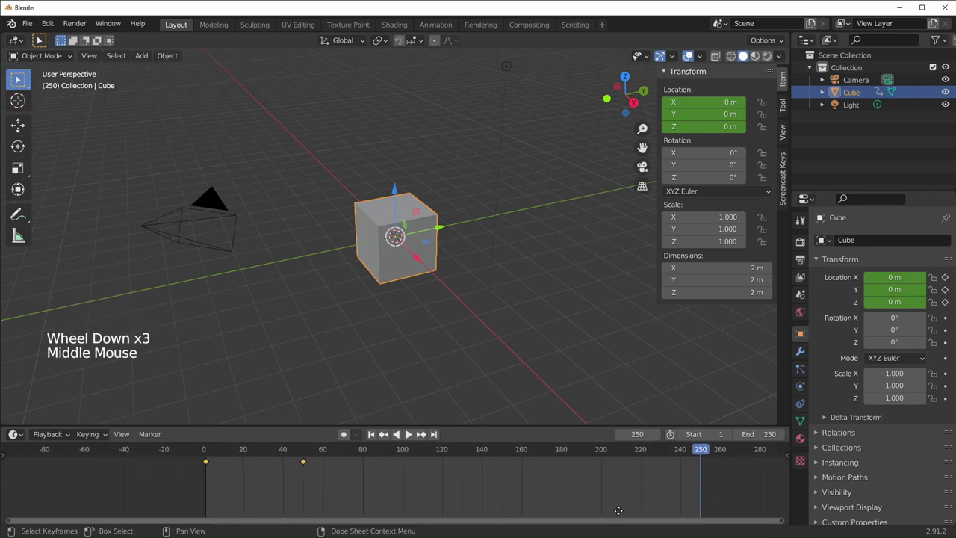
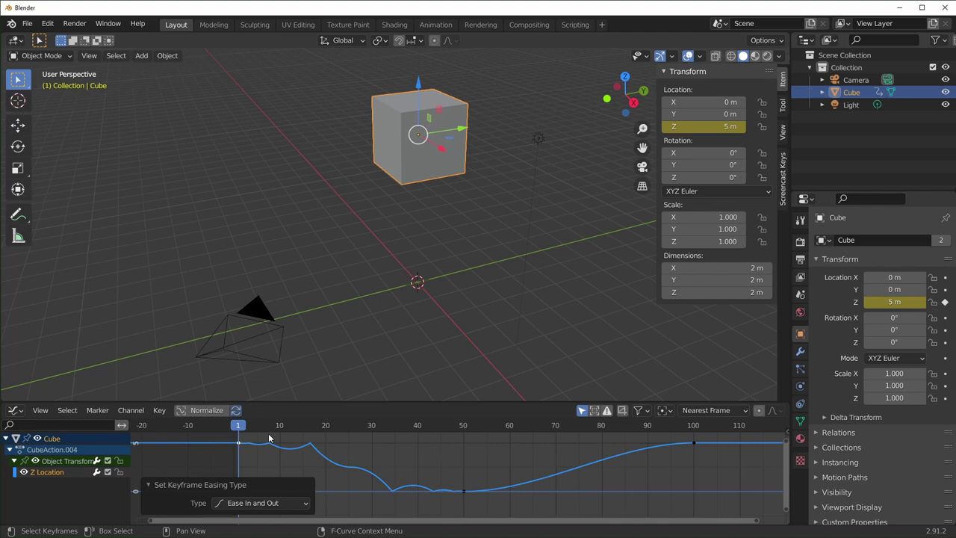
Step: Move the playhead to frame 22 to preview the cube at about 2.89 m height
{"action": "left_click", "coordinate": [241, 426]}
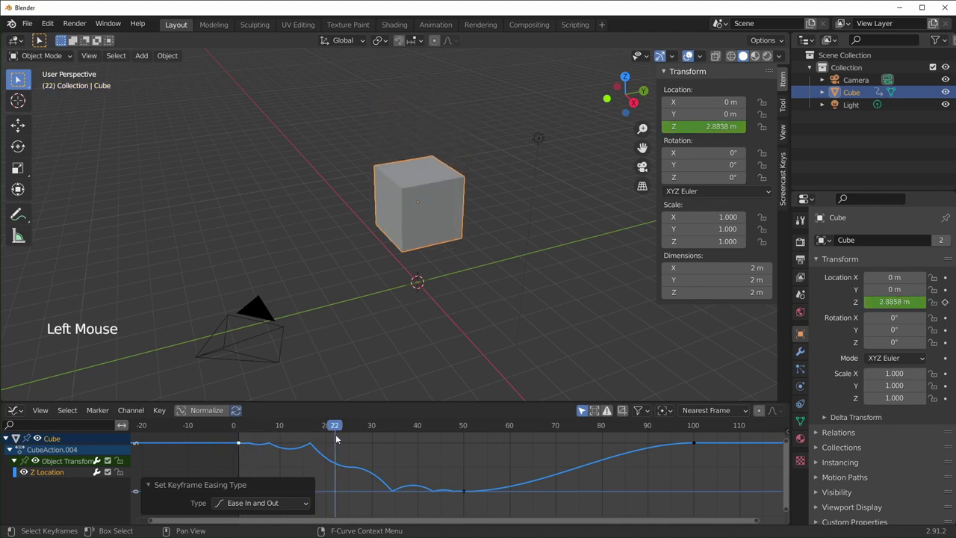
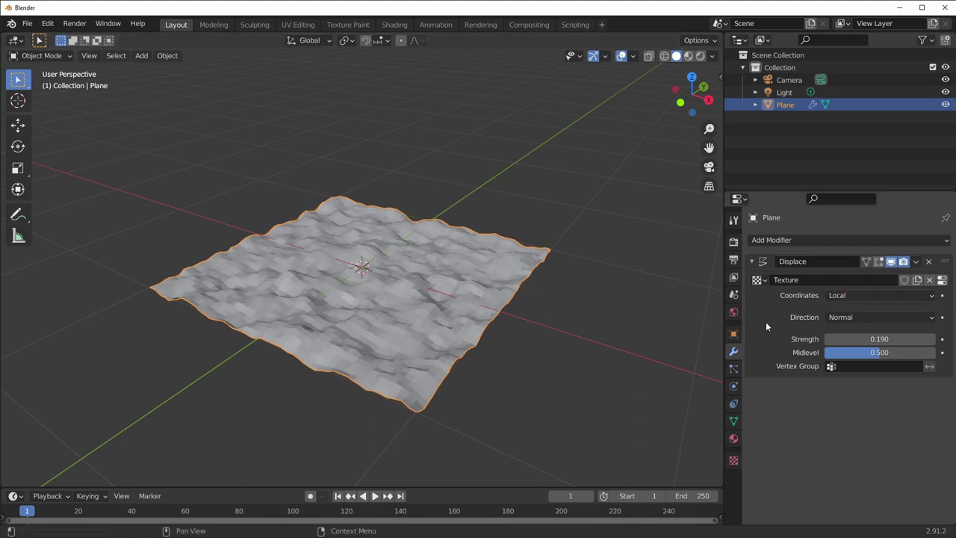
Step: Test-move the displaced plane (including along X) to watch the ripples, cancelling each move
{"action": "left_click", "coordinate": [443, 296]}
{"action": "key", "text": "g"}
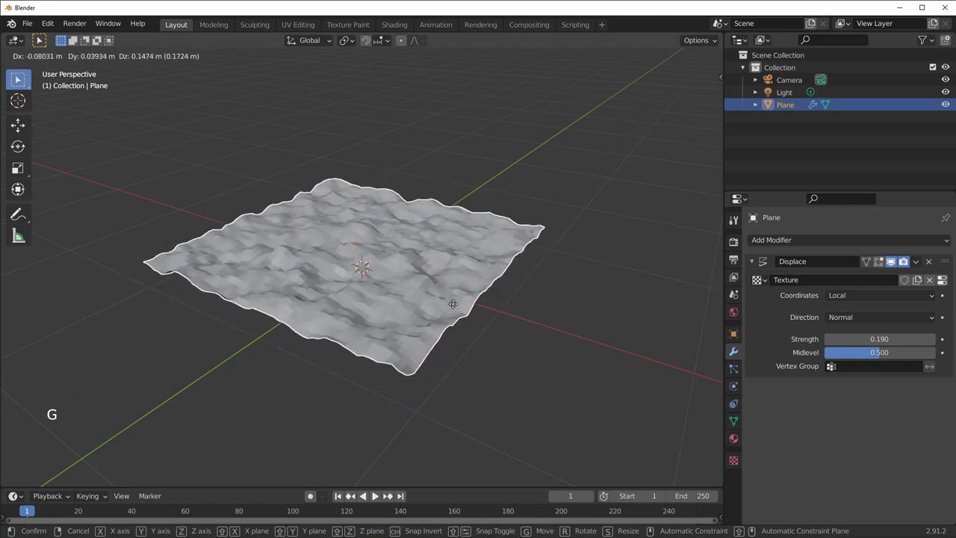
{"action": "left_click", "coordinate": [875, 297]}
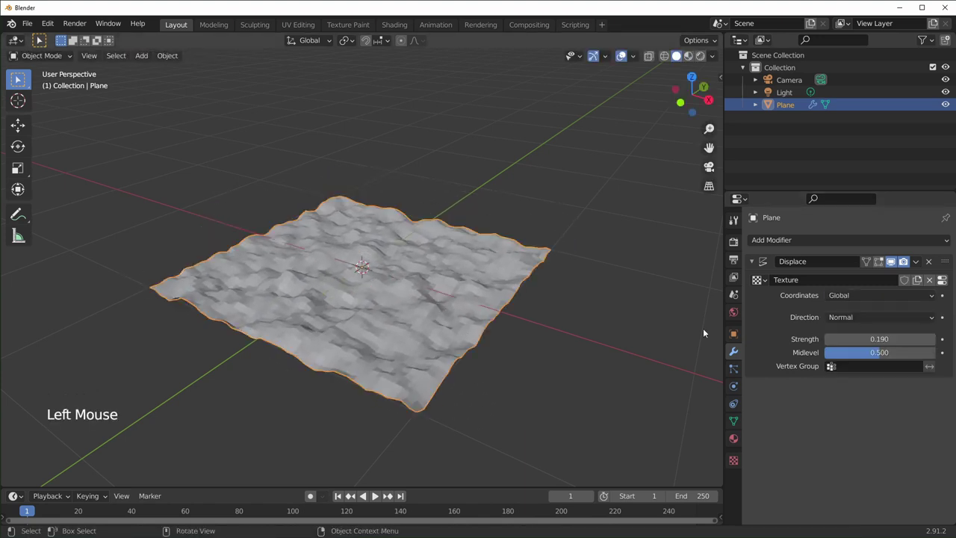
{"action": "key", "text": "g"}
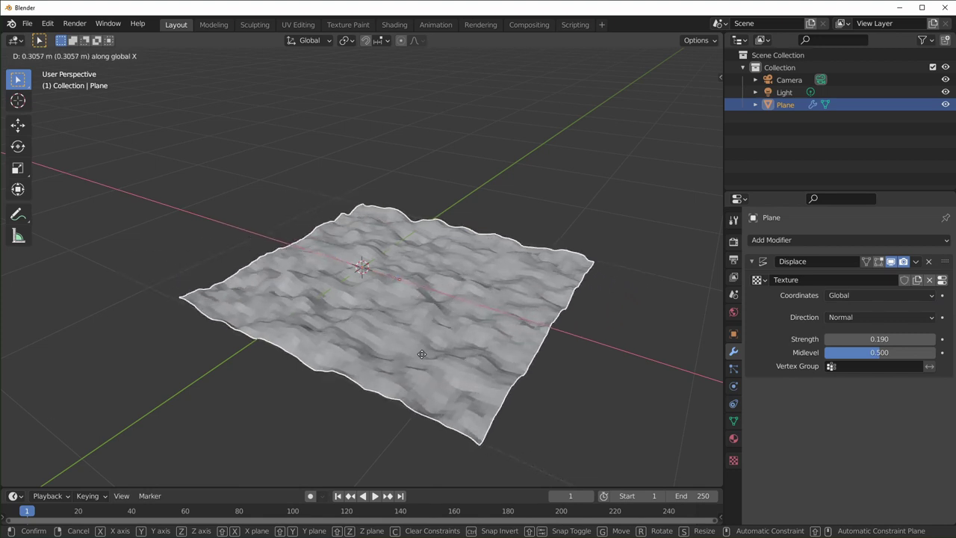
{"action": "left_click", "coordinate": [865, 299]}
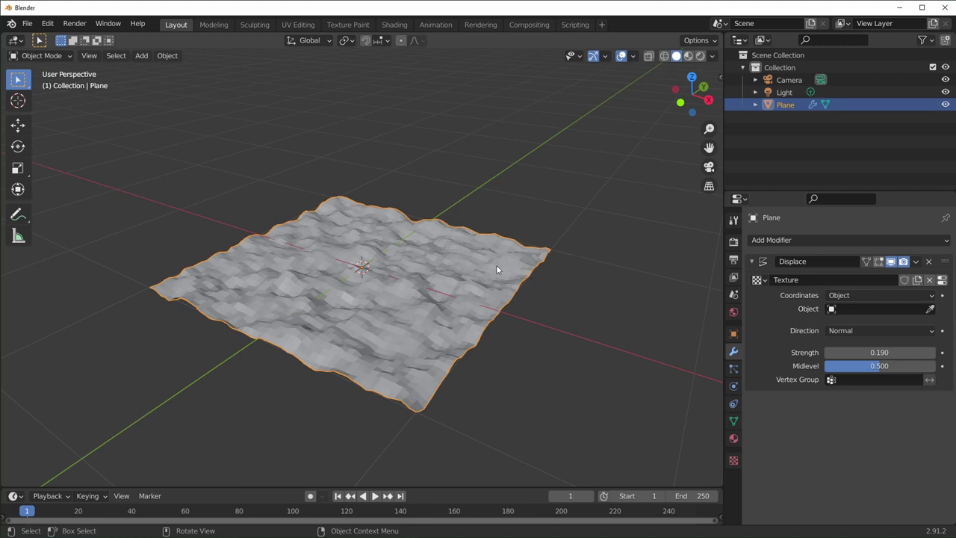
Step: Add an Empty at the centre and start picking it as the Displace modifier's coordinate object
{"action": "key", "text": "shift+a"}
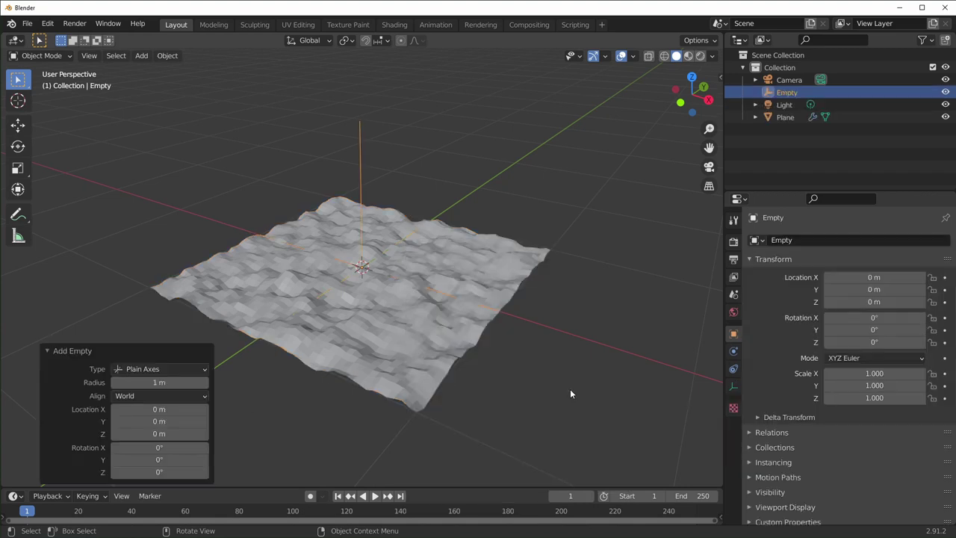
{"action": "left_click", "coordinate": [521, 263]}
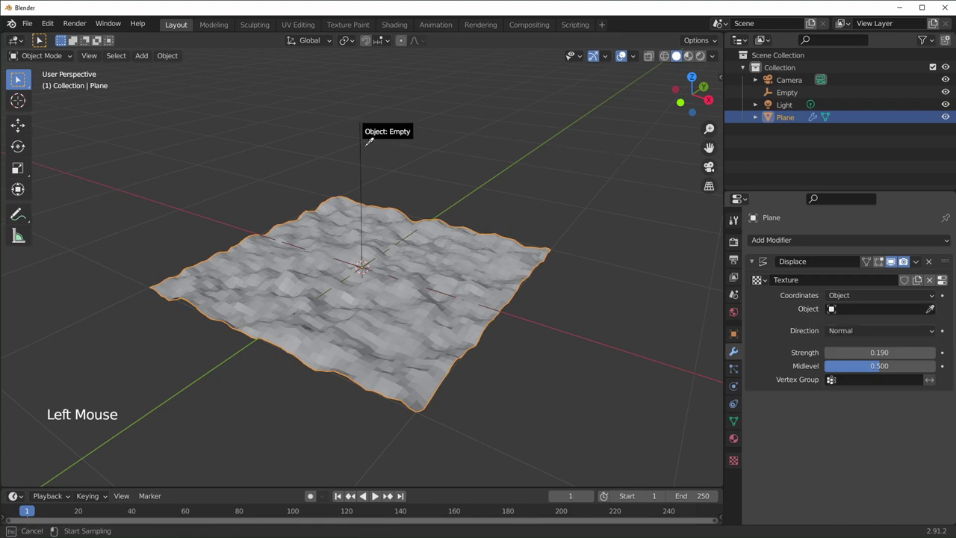
Step: Select the Empty, show its transform values in the sidebar and begin moving it
{"action": "left_click", "coordinate": [366, 167]}
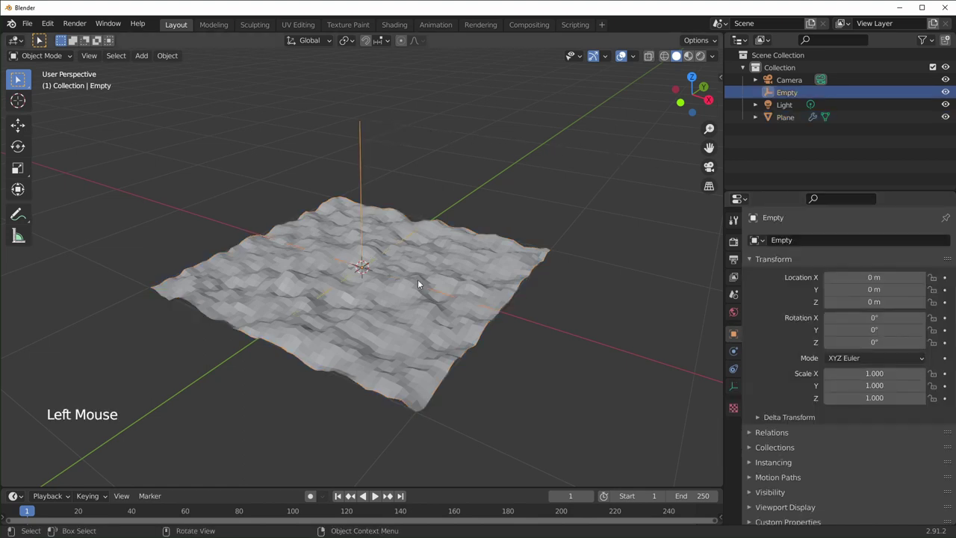
{"action": "key", "text": "g"}
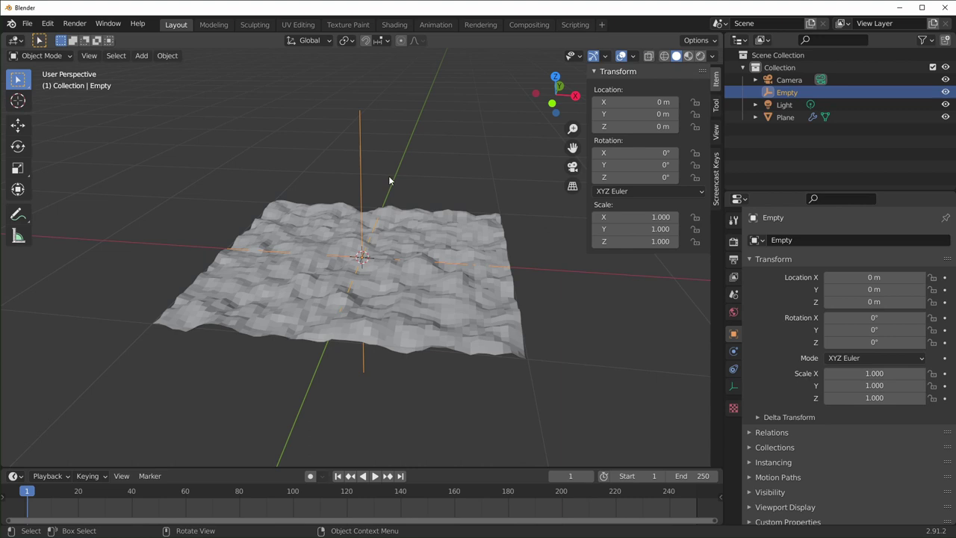
Step: Raise the Empty about 0.279 m along Z and keyframe its rotation at frame 0
{"action": "key", "text": "g"}
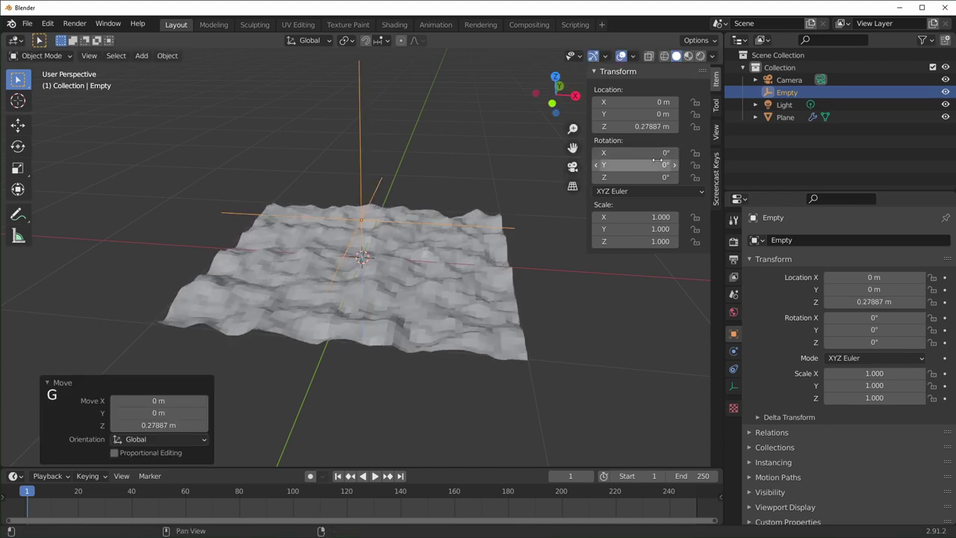
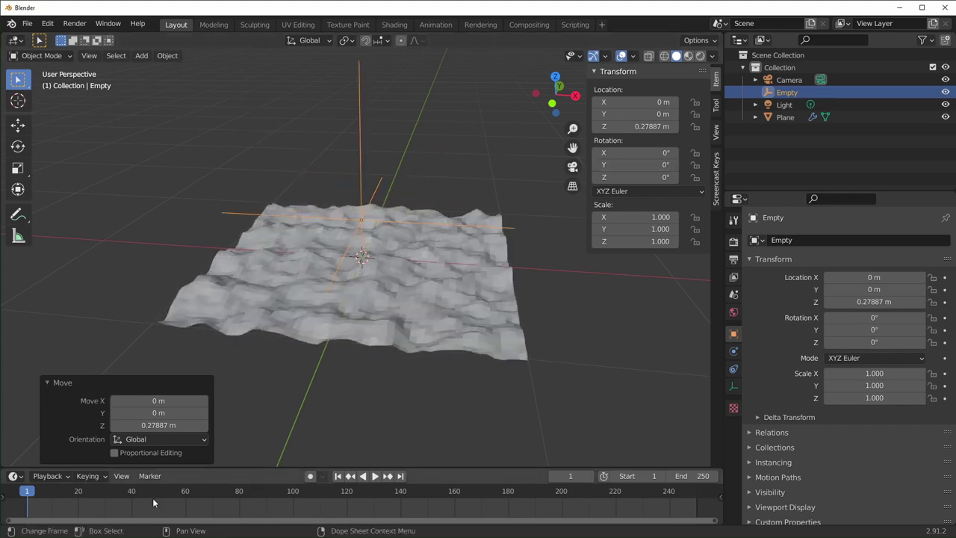
{"action": "key", "text": "Left"}
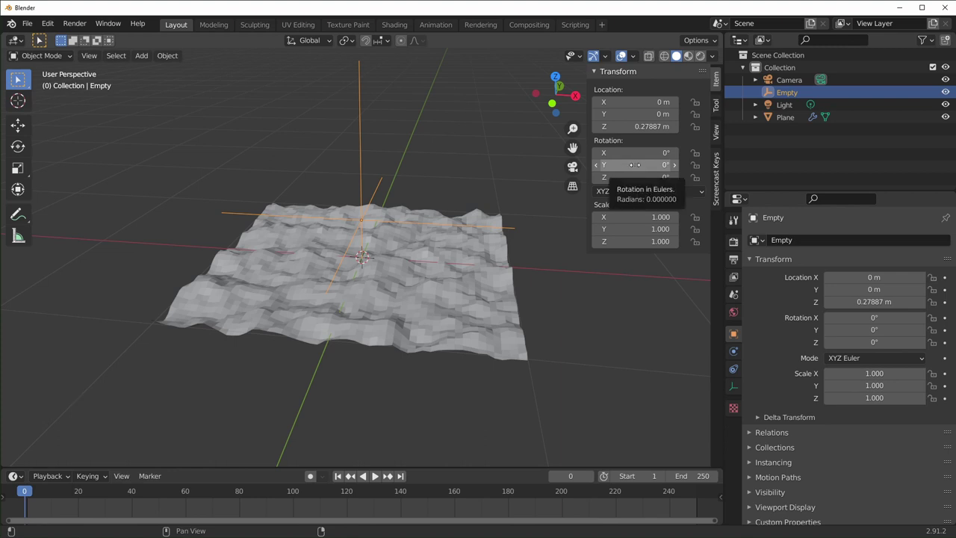
{"action": "key", "text": "i"}
Step: Keyframe a 360° Y rotation on the Empty at frame 250 and scrub to frame 202 to check it
{"action": "key", "text": "shift+Left"}
{"action": "key", "text": "shift+Right"}
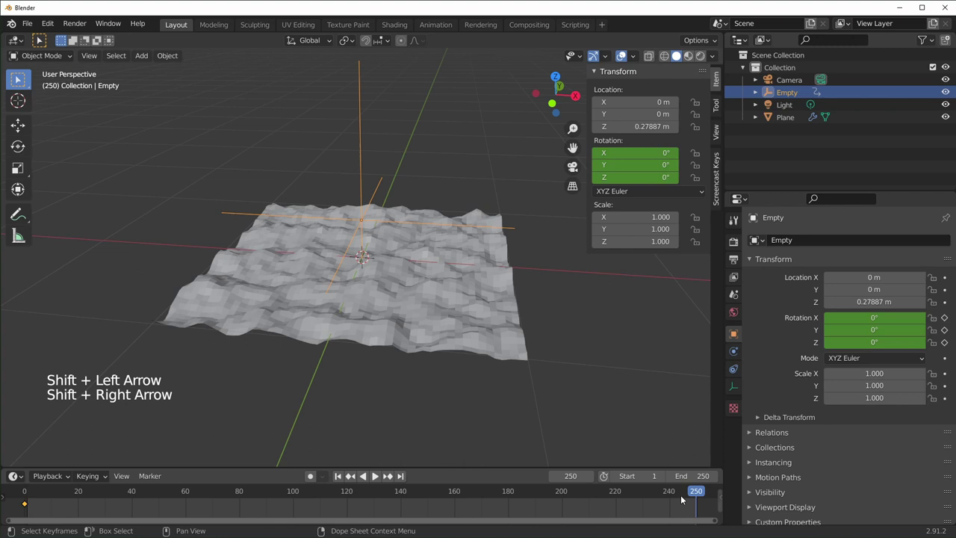
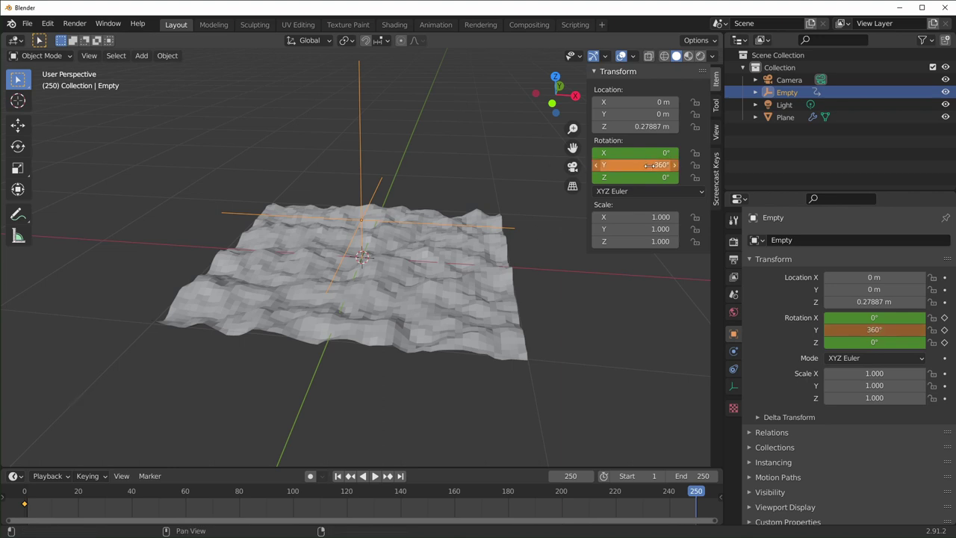
{"action": "key", "text": "i"}
{"action": "left_click", "coordinate": [557, 502]}
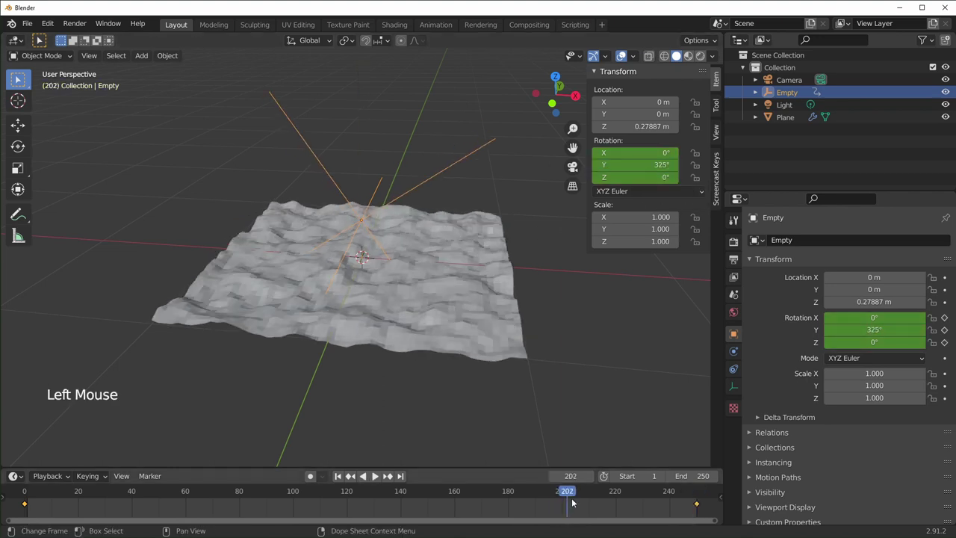
Step: Set the Empty's rotation keyframes to Linear interpolation and play back the steady ripple
{"action": "key", "text": "space"}
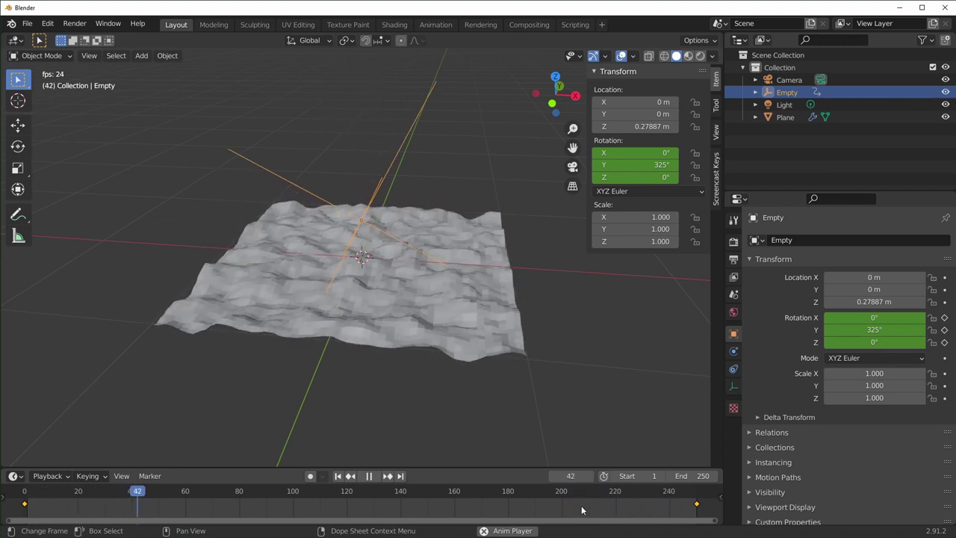
{"action": "key", "text": "space"}
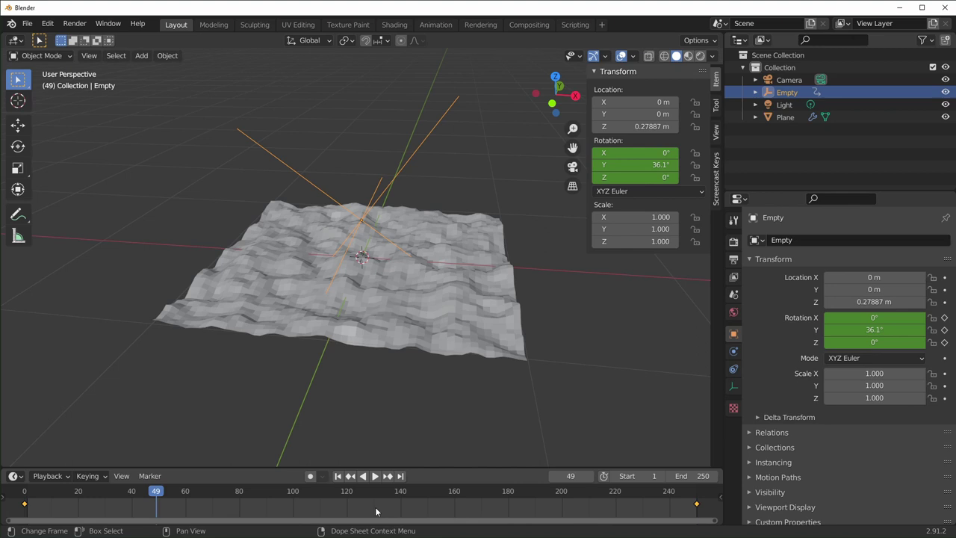
{"action": "key", "text": "t"}
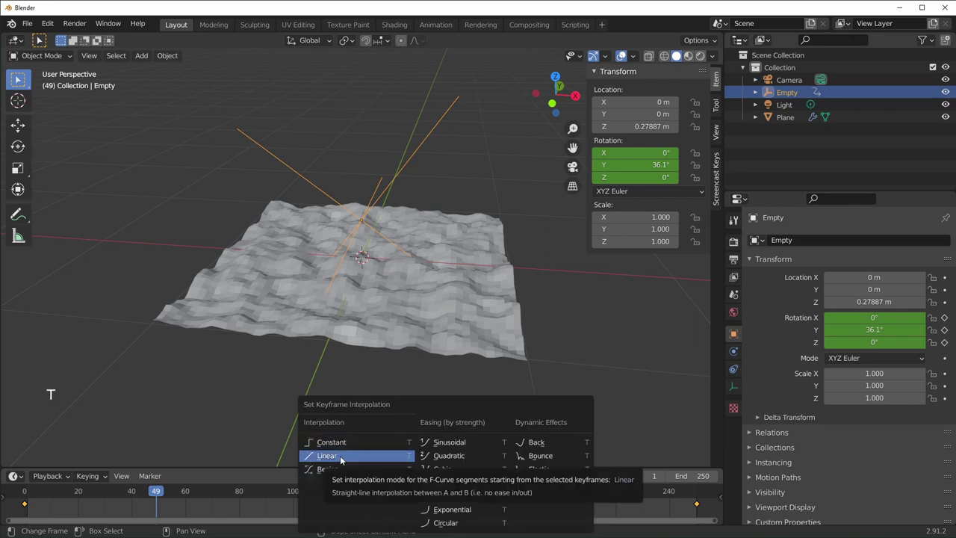
{"action": "left_click", "coordinate": [636, 496]}
{"action": "key", "text": "space"}
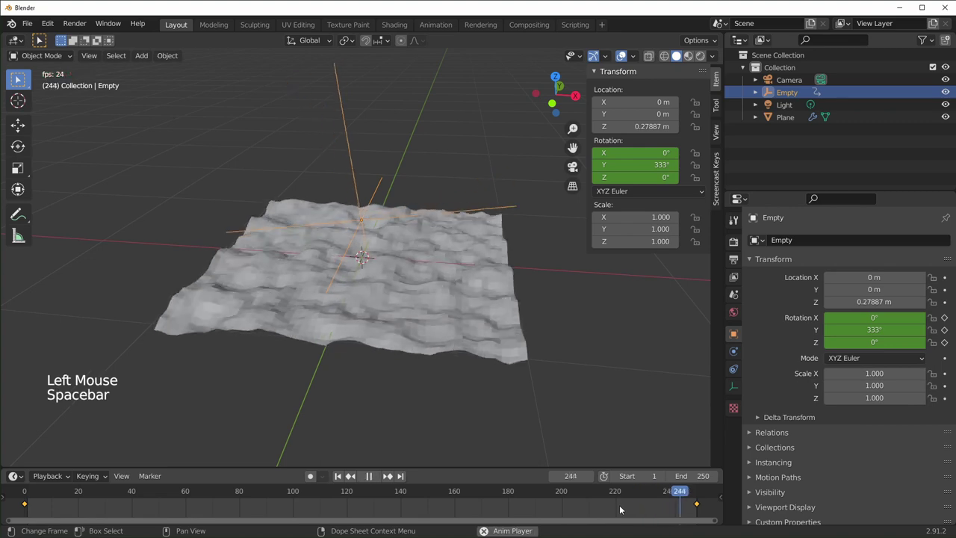
{"action": "left_click", "coordinate": [622, 490]}
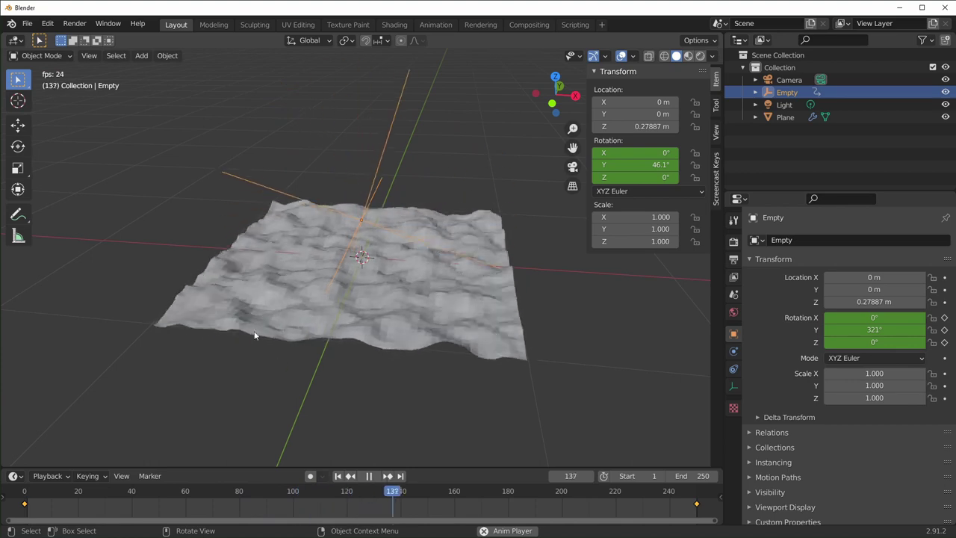
Step: Stop playback and select the Plane, shading it smooth
{"action": "key", "text": "space"}
{"action": "scroll", "scroll_direction": "up", "scroll_amount": 3}
{"action": "scroll", "scroll_direction": "down", "scroll_amount": 3}
{"action": "left_click", "coordinate": [417, 419]}
{"action": "right_click", "coordinate": [483, 327]}
{"action": "middle_click", "coordinate": [503, 360]}
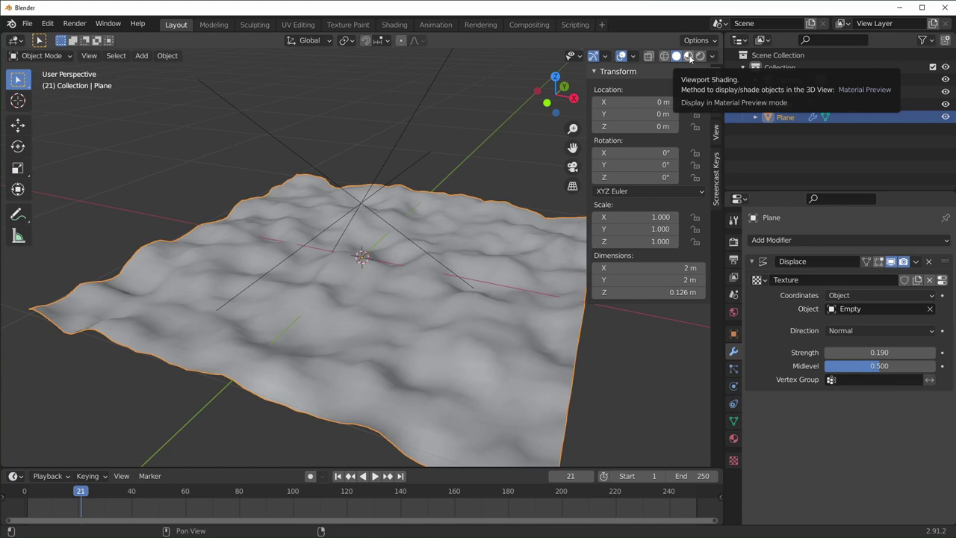
Step: Switch the viewport to Material Preview and review its shading options
{"action": "left_click", "coordinate": [668, 94]}
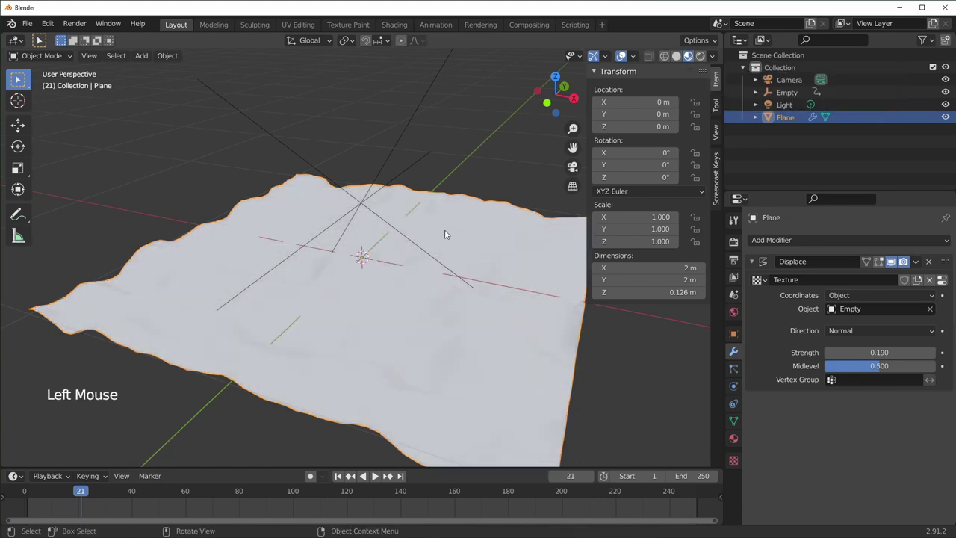
{"action": "scroll", "scroll_direction": "down", "scroll_amount": 3}
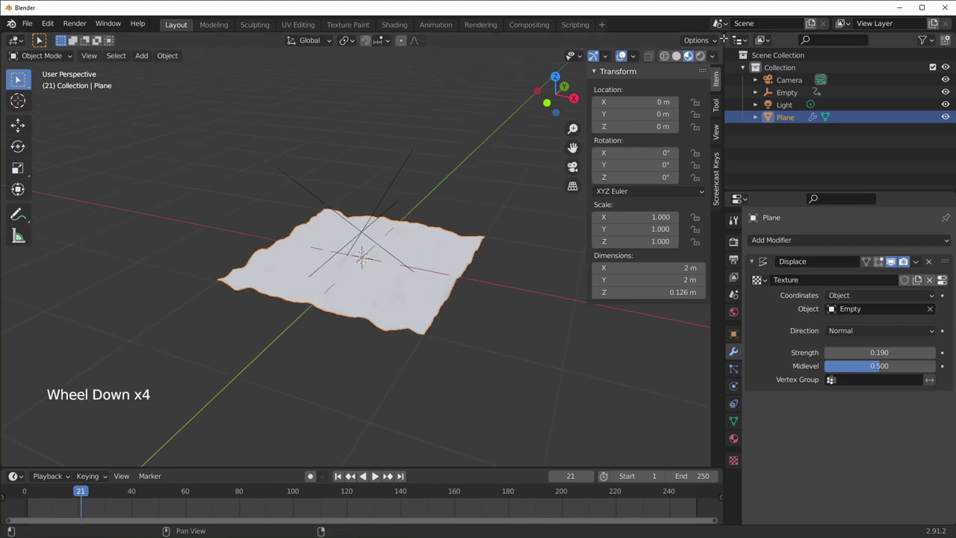
{"action": "left_click", "coordinate": [718, 56]}
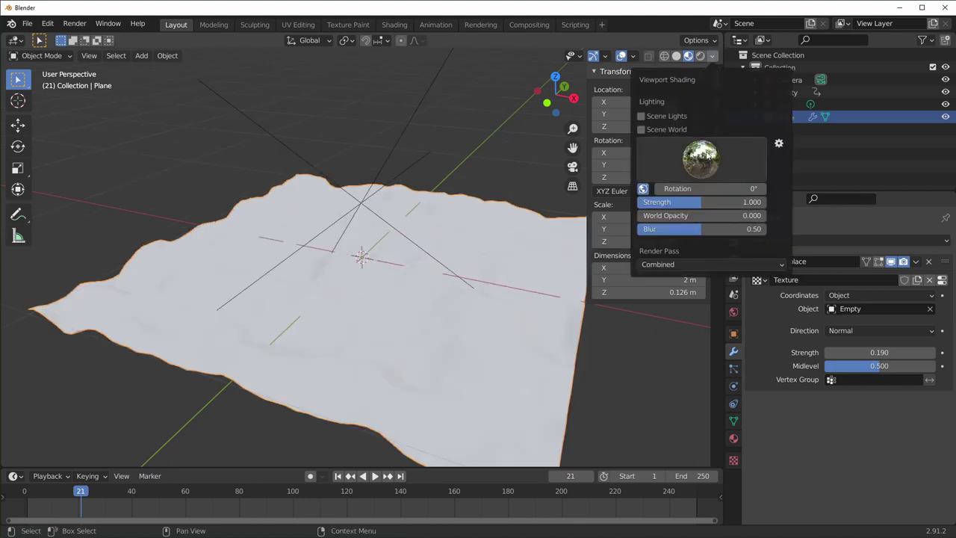
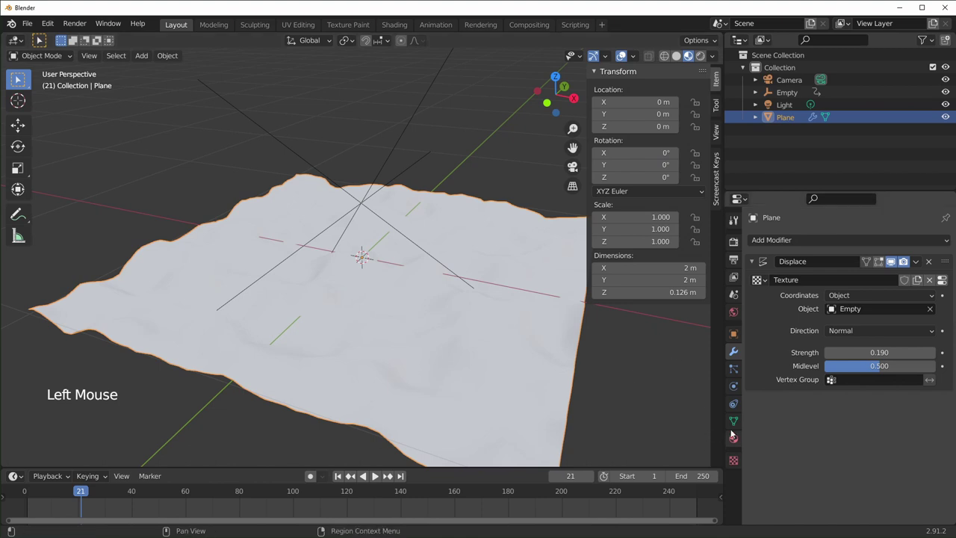
Step: Add a new material to the plane with Metallic 1.0 and Roughness 0.1
{"action": "left_click", "coordinate": [739, 440]}
{"action": "left_click", "coordinate": [791, 298]}
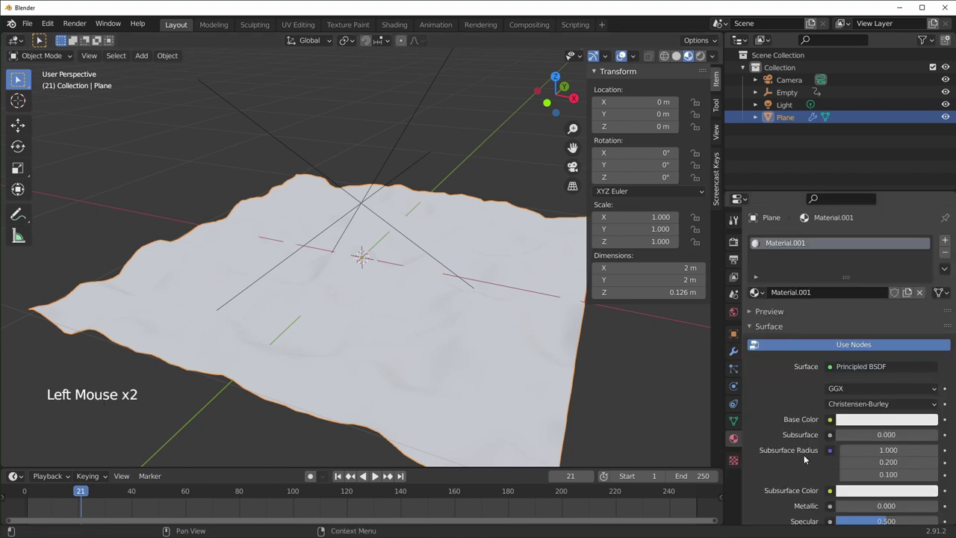
{"action": "scroll", "scroll_direction": "down", "scroll_amount": 3}
{"action": "left_click", "coordinate": [855, 406]}
{"action": "scroll", "scroll_direction": "down", "scroll_amount": 3}
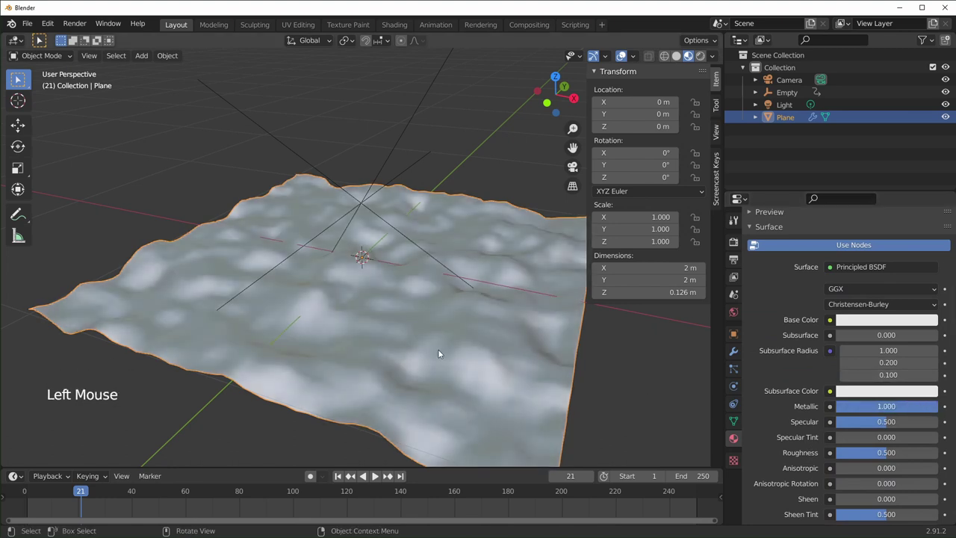
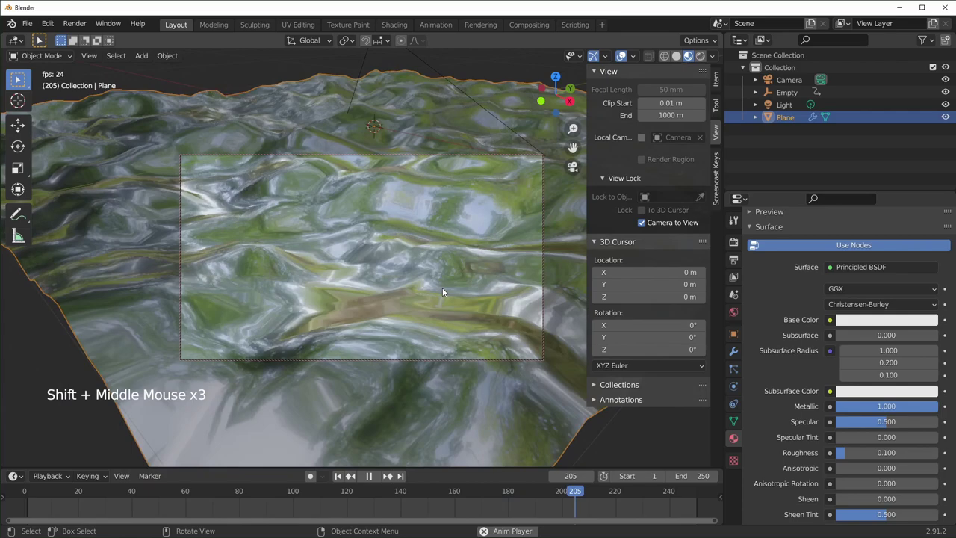
Step: Select the Empty and scale it to about 1.53 during playback to broaden the ripples
{"action": "left_click", "coordinate": [643, 224]}
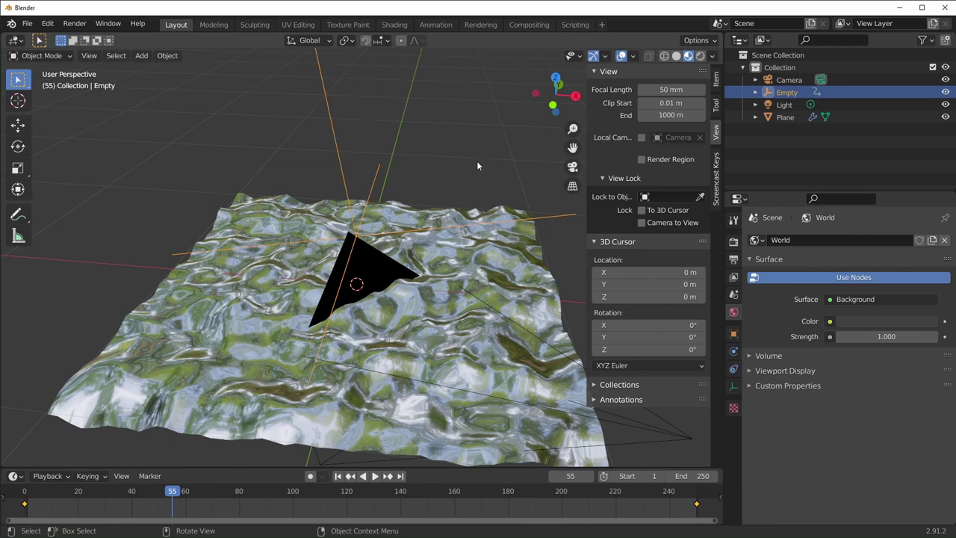
{"action": "key", "text": "s"}
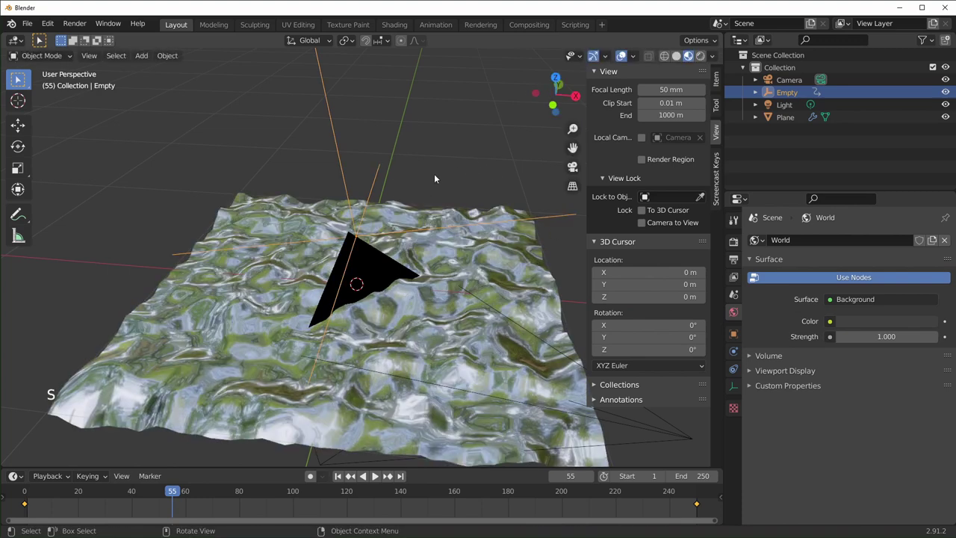
{"action": "left_click", "coordinate": [339, 130]}
{"action": "key", "text": "s"}
{"action": "key", "text": "space"}
{"action": "key", "text": "s"}
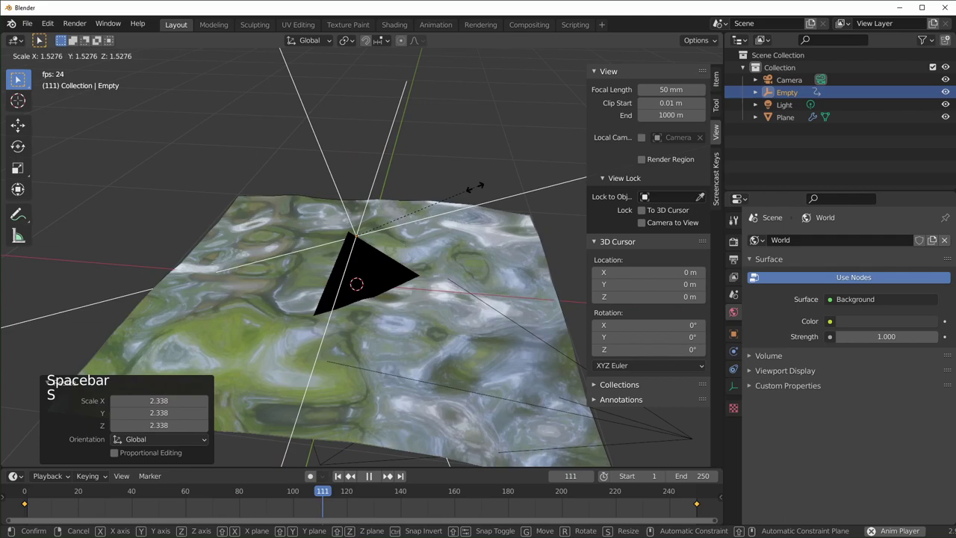
Step: Confirm the scale, enter camera view and adjust the header's viewport display toggles
{"action": "key", "text": "space"}
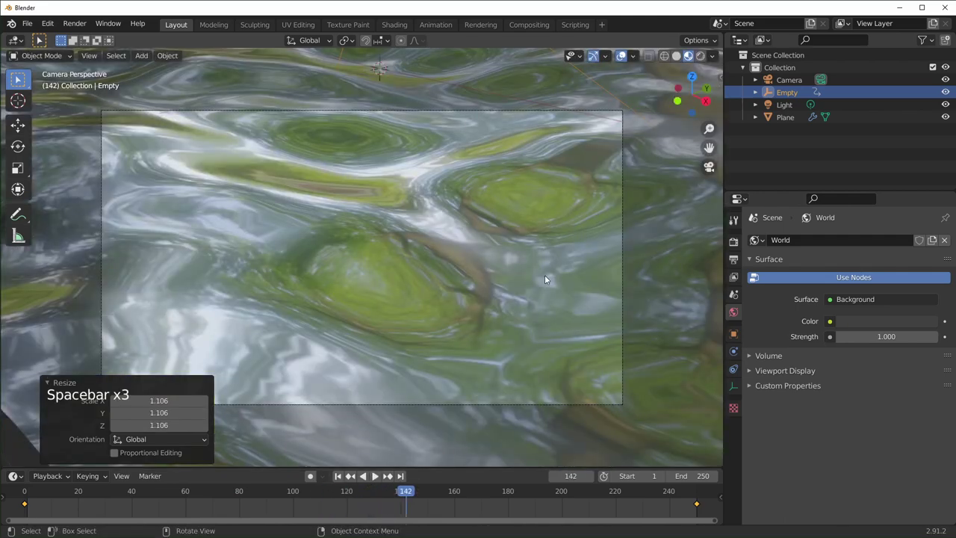
{"action": "left_click", "coordinate": [518, 304]}
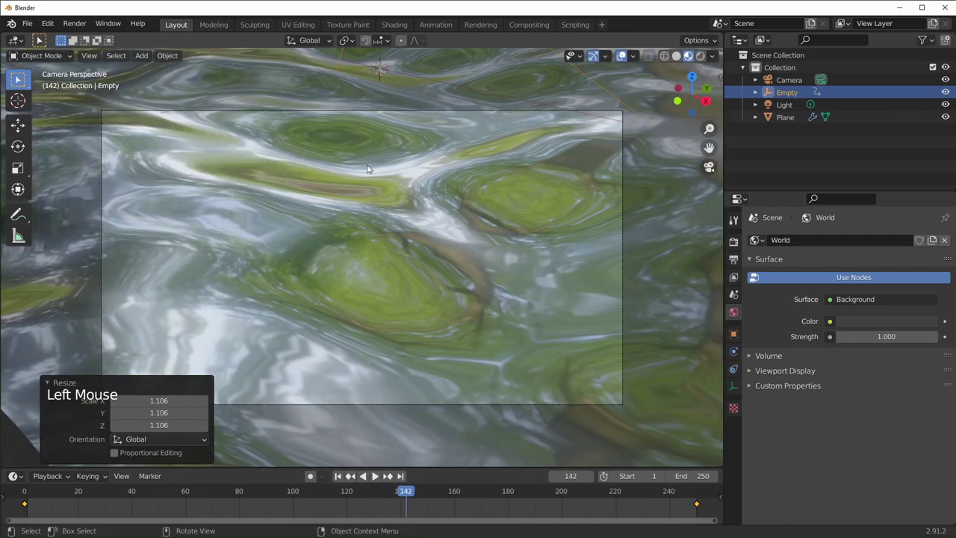
{"action": "left_click", "coordinate": [78, 23]}
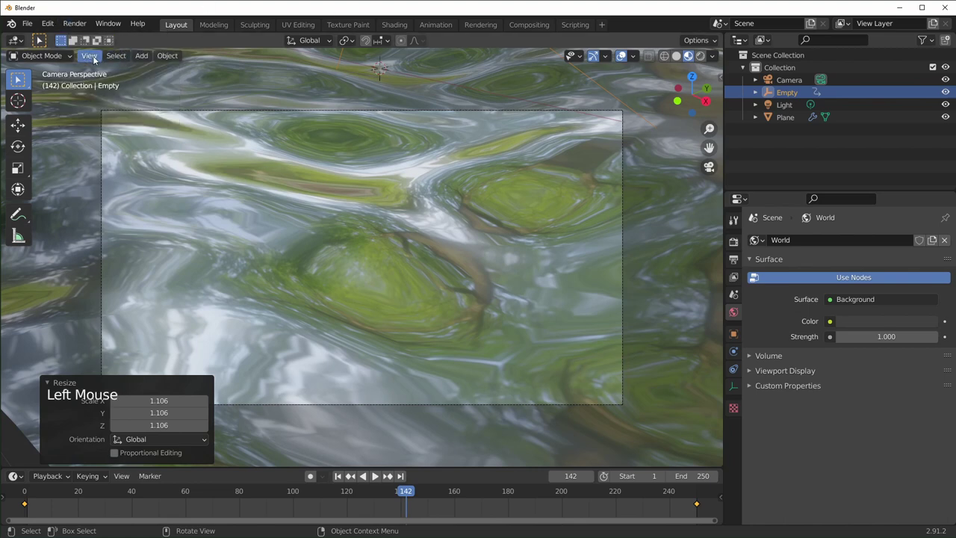
{"action": "left_click", "coordinate": [96, 59]}
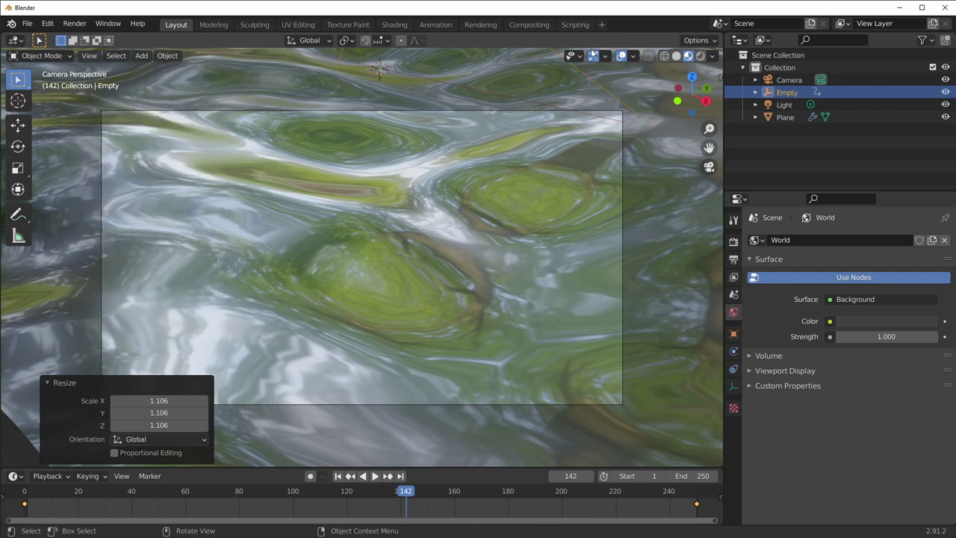
{"action": "left_click", "coordinate": [596, 58]}
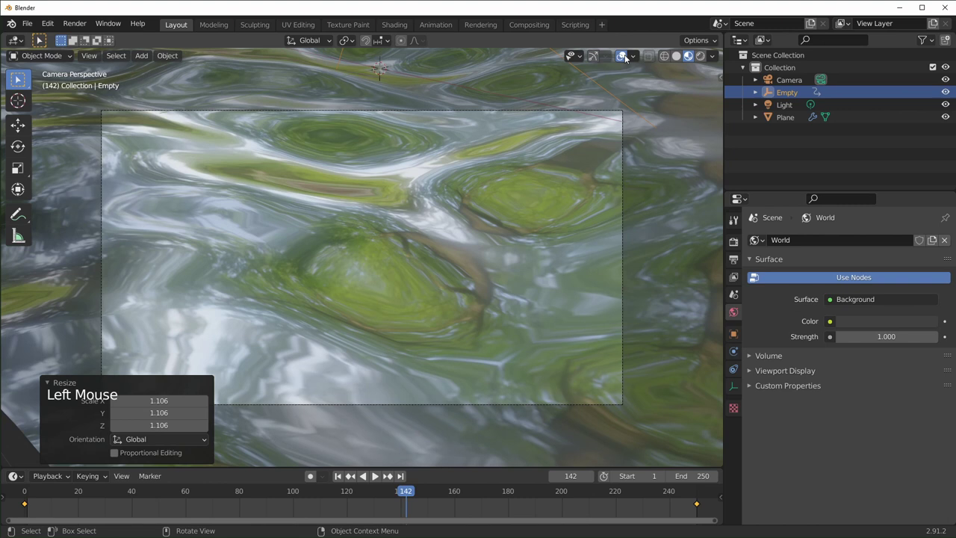